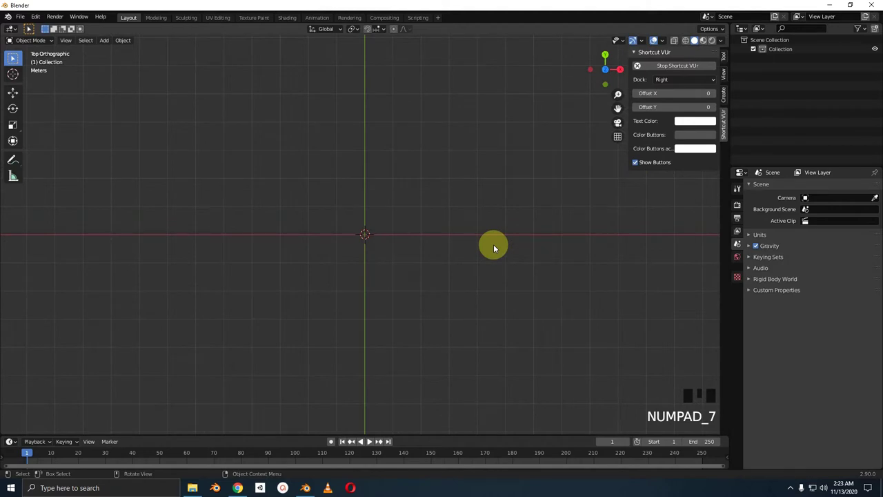
- Orbit the view around the scene before choosing the reference image
middle_click(456, 243)
- Load chevrolet_camaro_2010.jpg as a background image empty and start rotating it upright
key("shift+a")
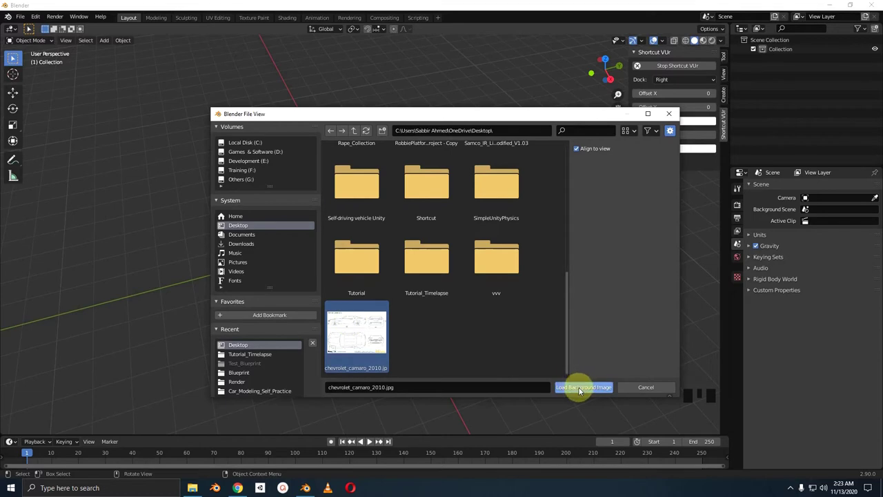
left_click_drag(367, 203, 424, 196)
left_click(424, 195)
scroll("up", 3)
left_click_drag(420, 231, 401, 231)
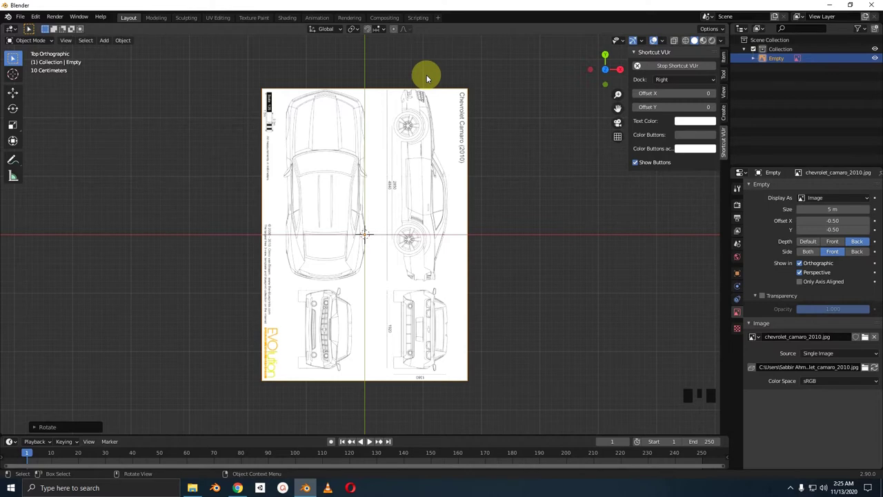
- Recentre the view on the rotated blueprint sheet
middle_click(438, 231)
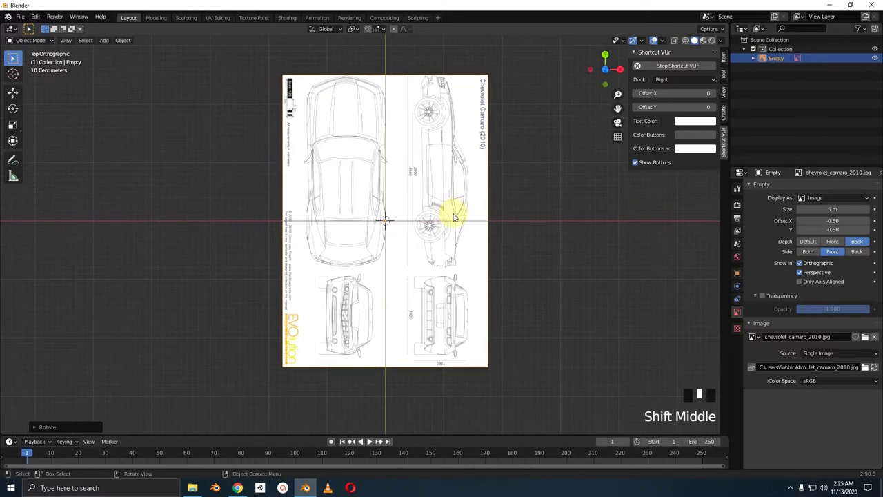
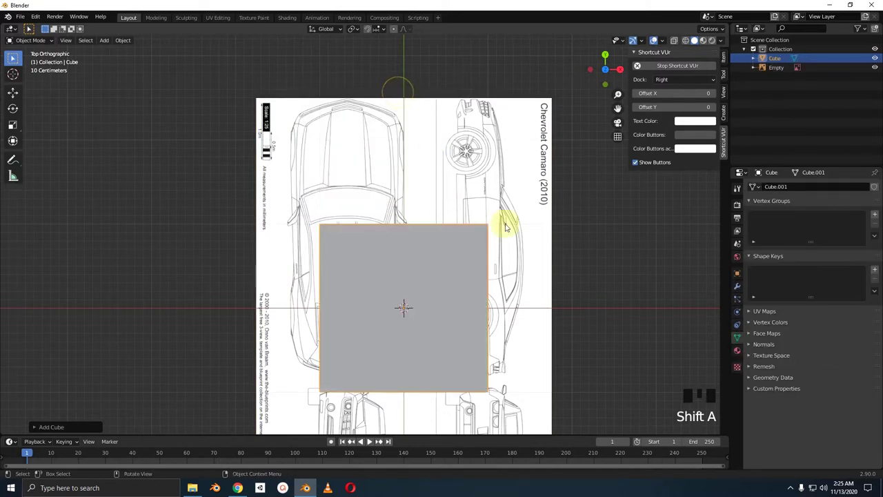
- Scale the cube over the car's top-view outline to roughly 3.29 m long and 1.4 m tall
middle_click(453, 246)
middle_click(437, 162)
scroll("down", 3)
middle_click(433, 258)
key("s")
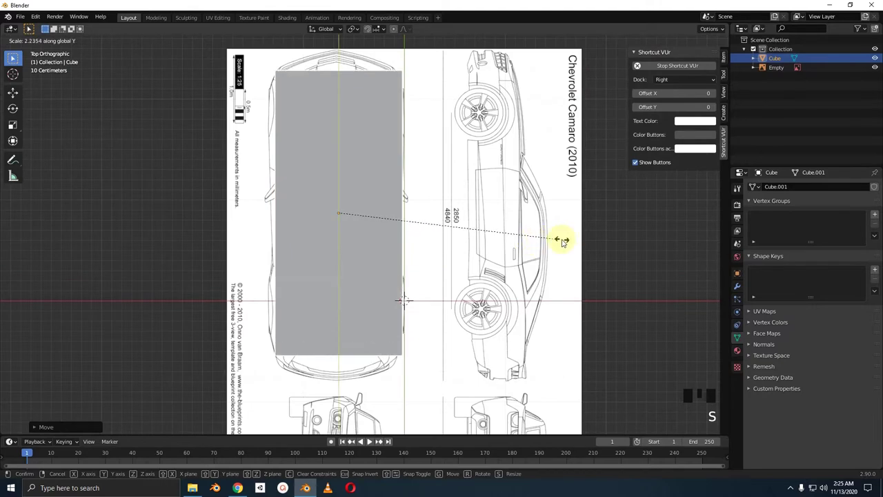
middle_click(475, 216)
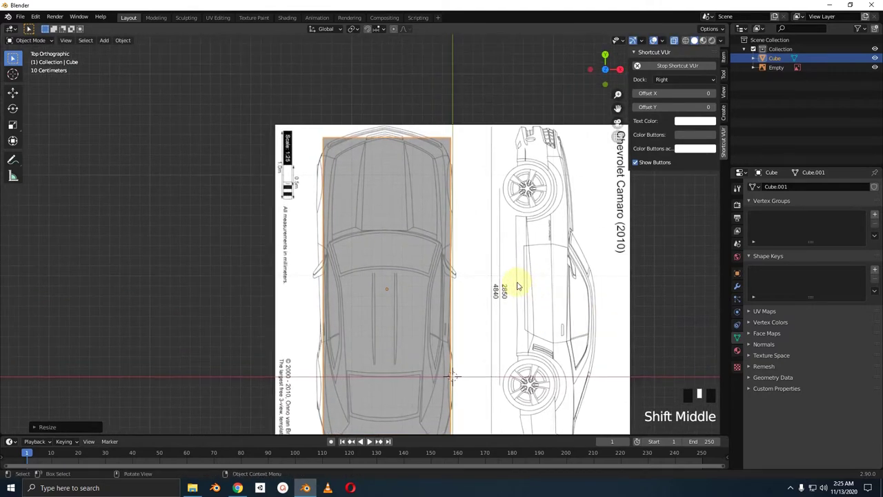
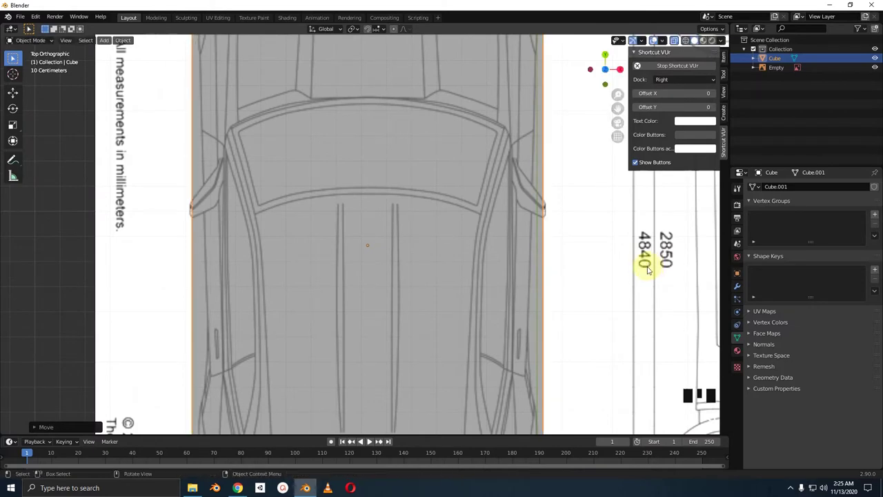
scroll("down", 3)
scroll("up", 3)
scroll("up", 3)
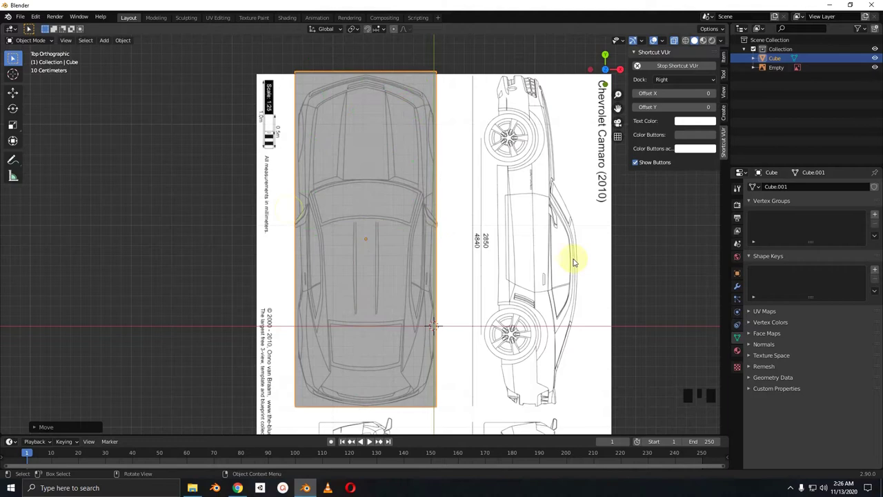
scroll("up", 3)
left_click_drag(487, 215, 488, 243)
left_click_drag(487, 218, 482, 223)
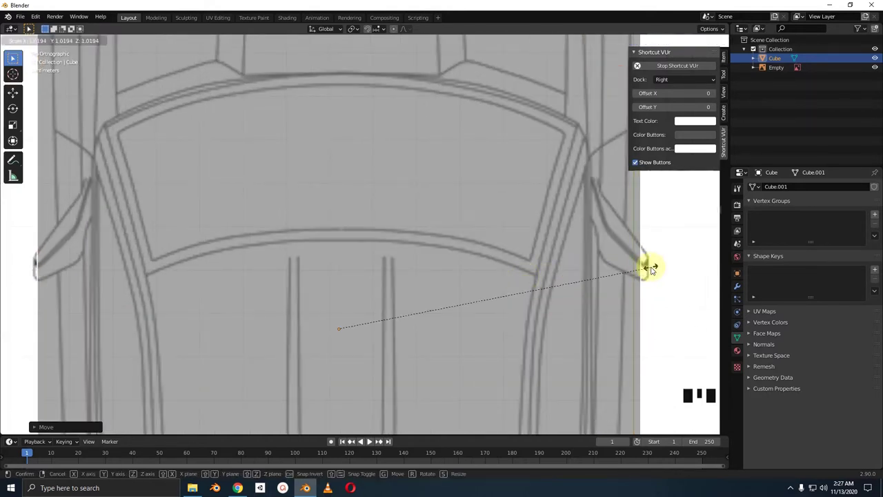
- Scale the cube to about 1.42 m wide so it spans the car body's width
middle_click(652, 253)
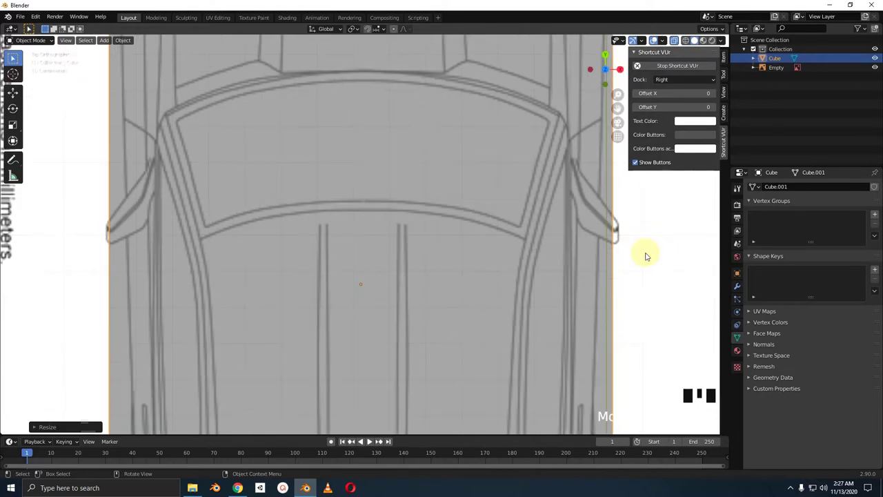
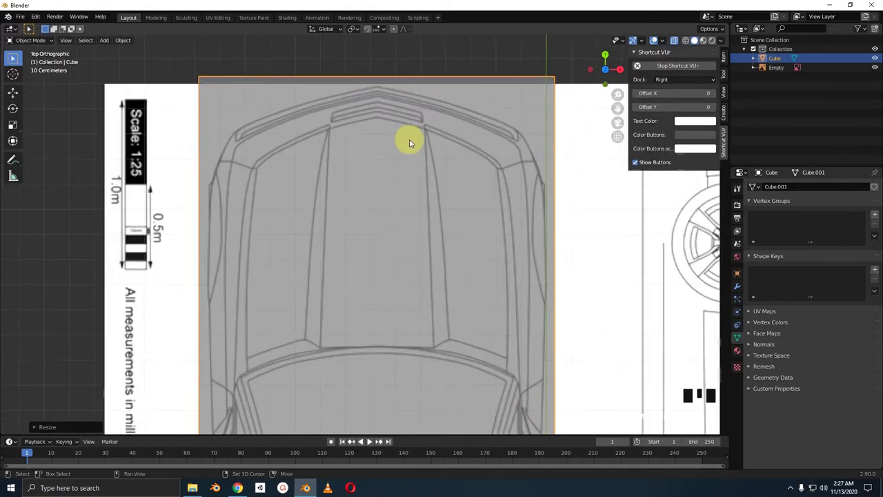
left_click_drag(398, 164, 408, 241)
left_click_drag(399, 166, 404, 245)
middle_click(404, 244)
middle_click(400, 251)
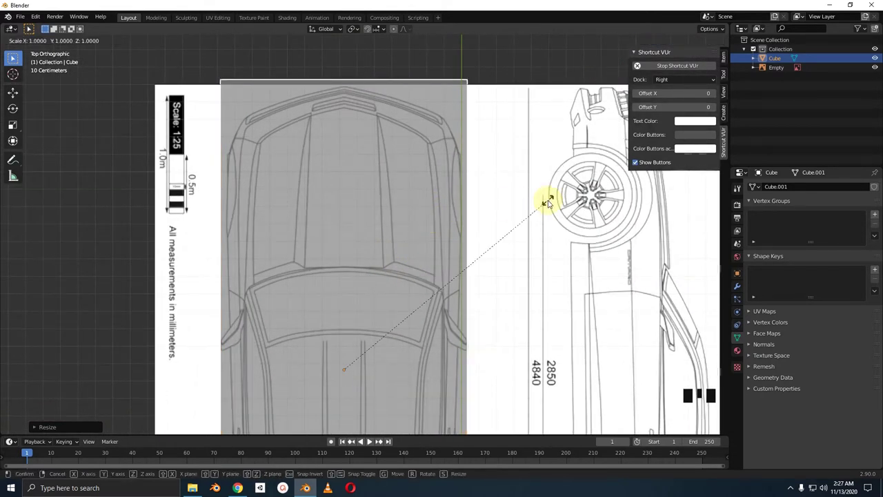
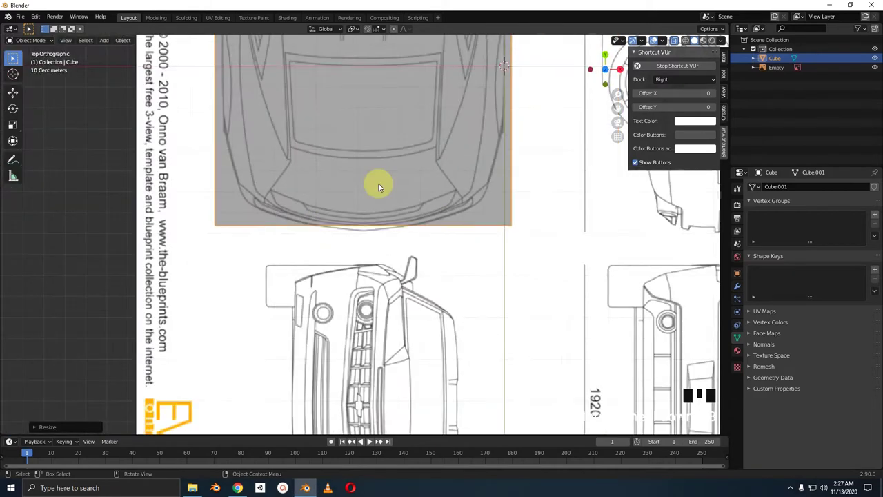
middle_click(400, 188)
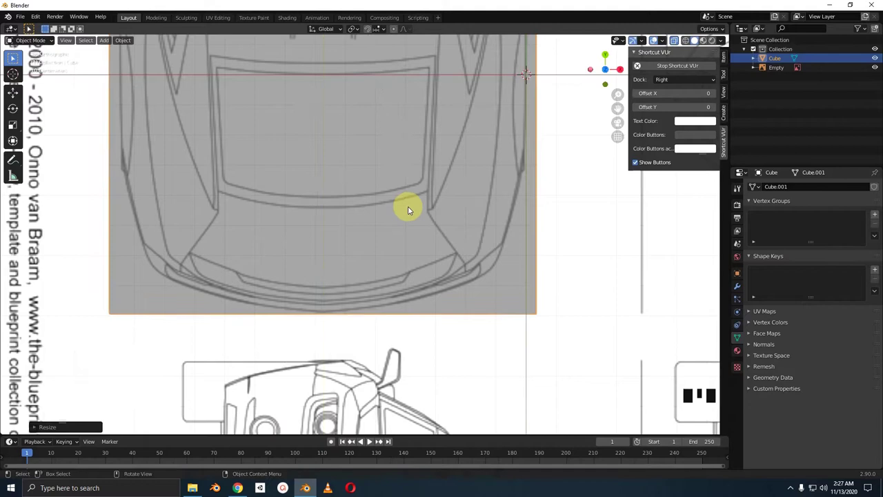
middle_click(401, 225)
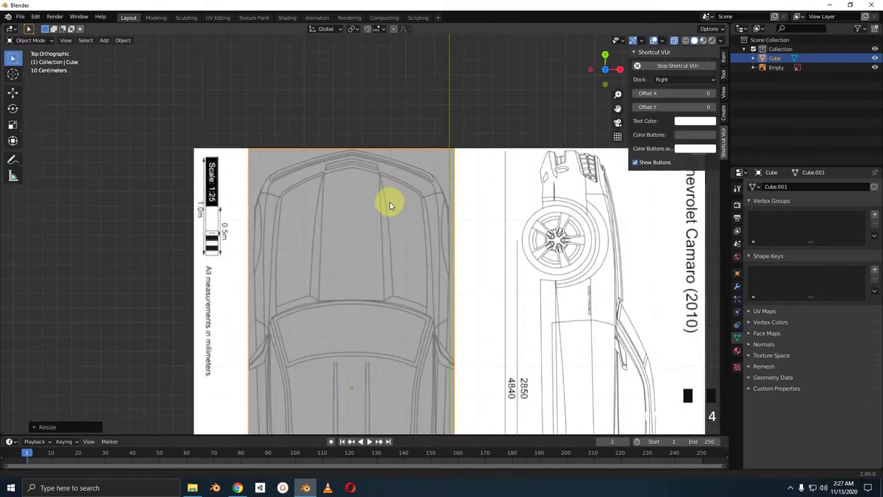
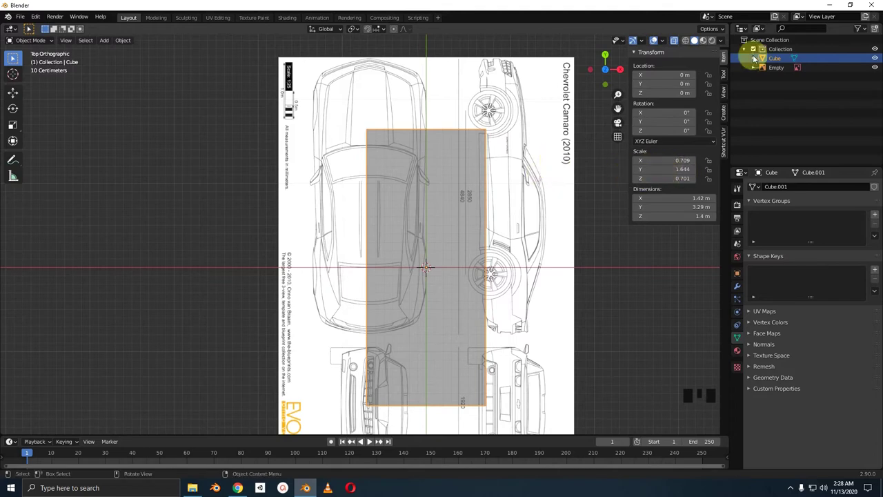
- Select the blueprint sheet empty and start moving it toward the cube
left_click_drag(470, 130, 454, 160)
key("g")
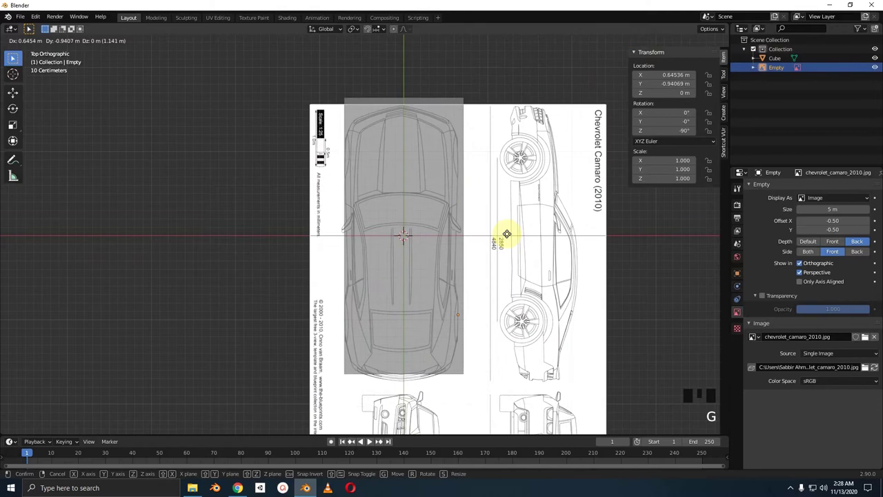
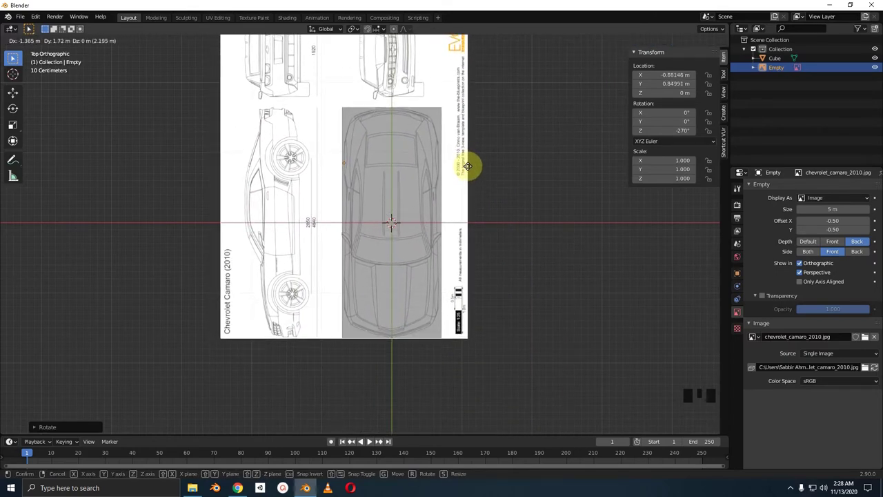
scroll("up", 3)
middle_click(459, 227)
scroll("up", 3)
scroll("up", 3)
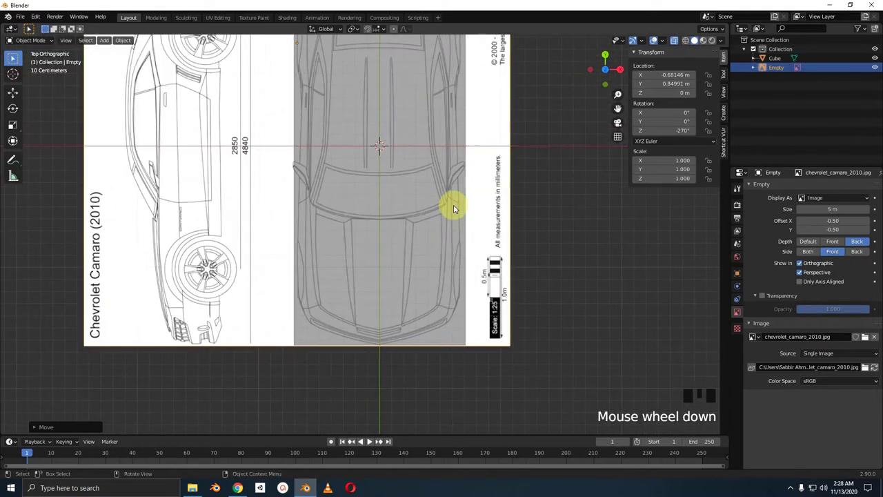
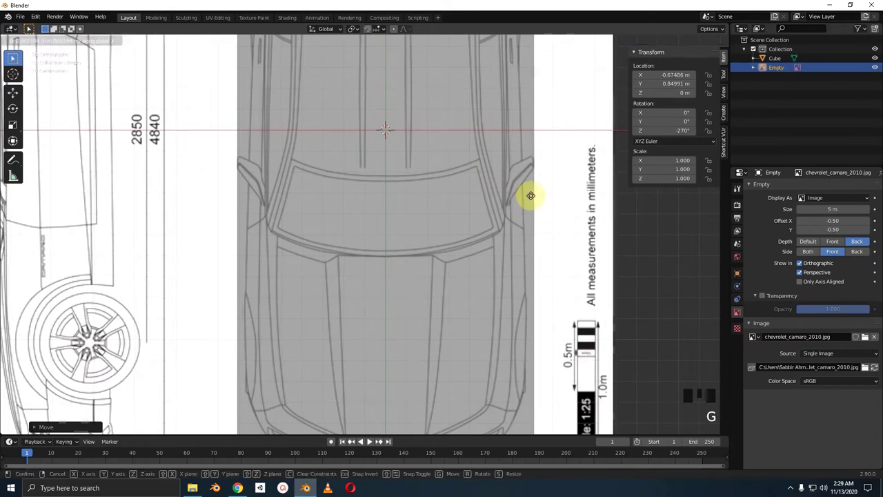
scroll("down", 3)
- Nudge the sheet so the car's top view sits centred over the cube on the vertical axis
left_click_drag(524, 183, 533, 245)
scroll("up", 3)
middle_click(525, 216)
scroll("up", 3)
scroll("down", 3)
middle_click(509, 243)
scroll("down", 3)
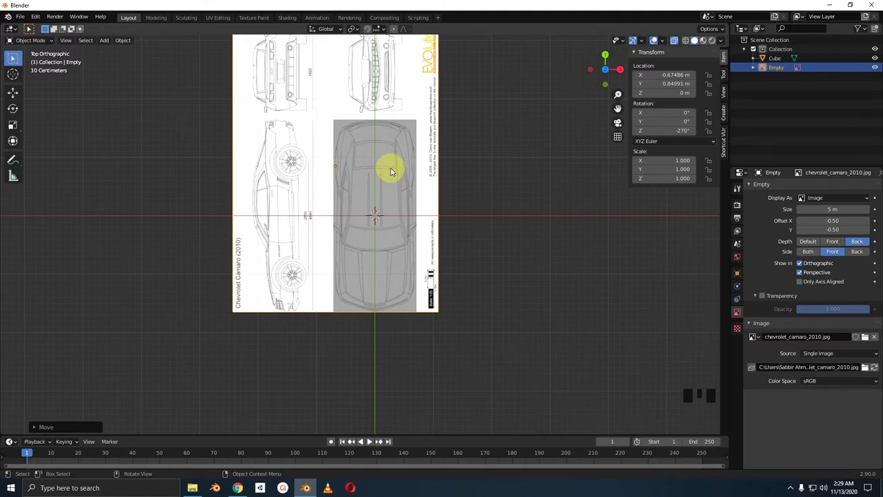
- Clear the copied sheet's rotation and tip it upright 90° for the side view
left_click_drag(431, 200, 467, 128)
left_click_drag(468, 128, 416, 189)
scroll("down", 3)
key("alt+r")
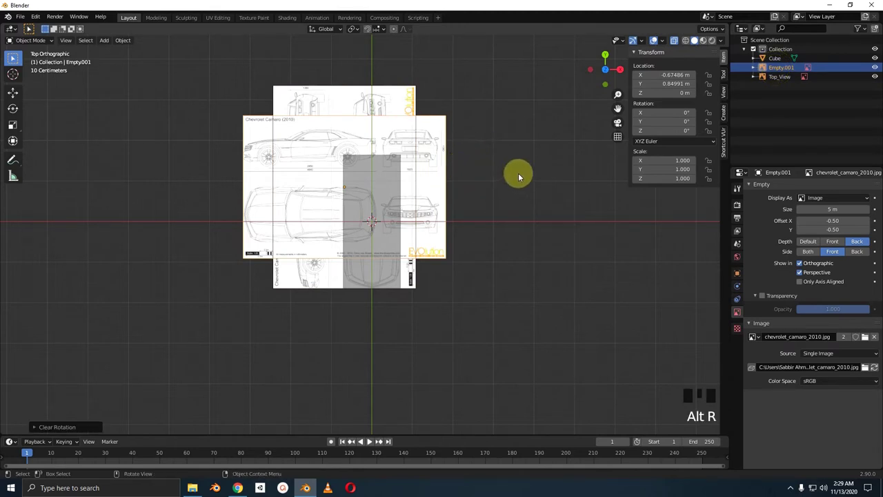
left_click_drag(520, 177, 410, 206)
key("r")
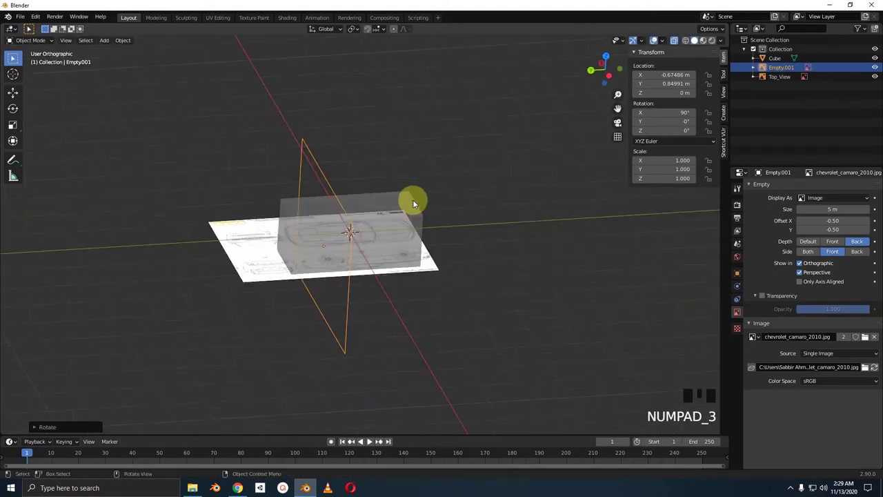
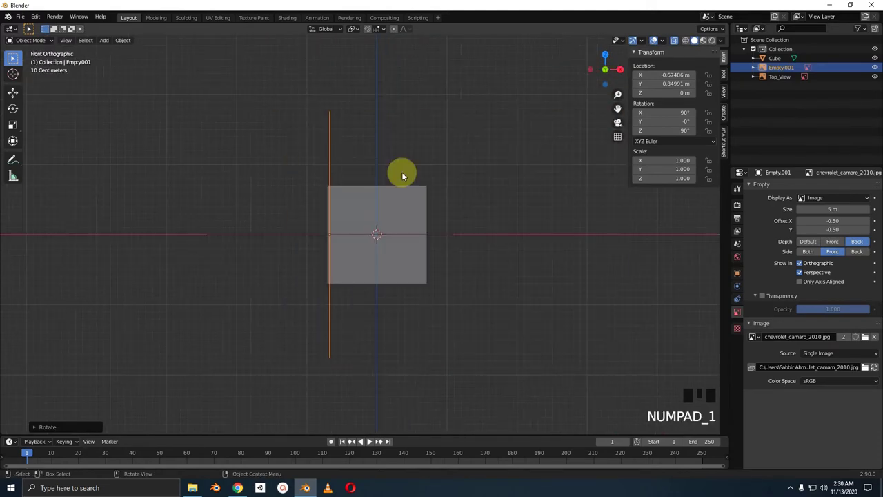
- Lower the side image so the car's side profile lines up with the cube
middle_click(450, 172)
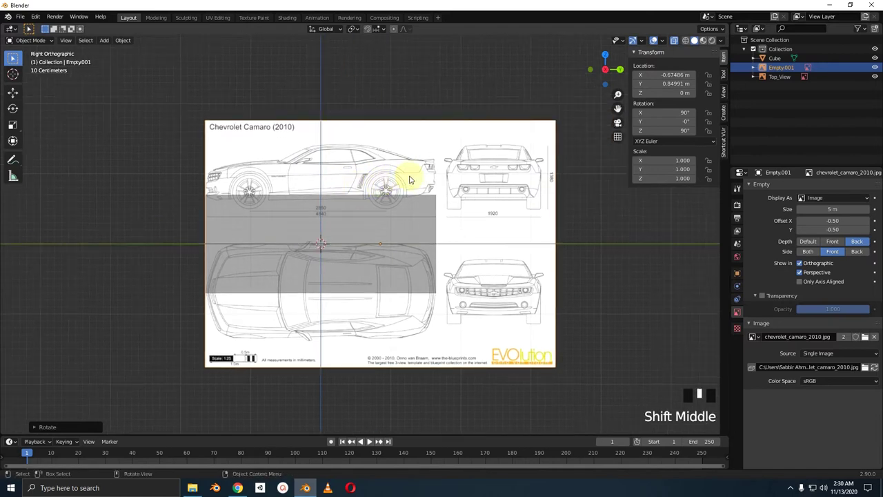
scroll("up", 3)
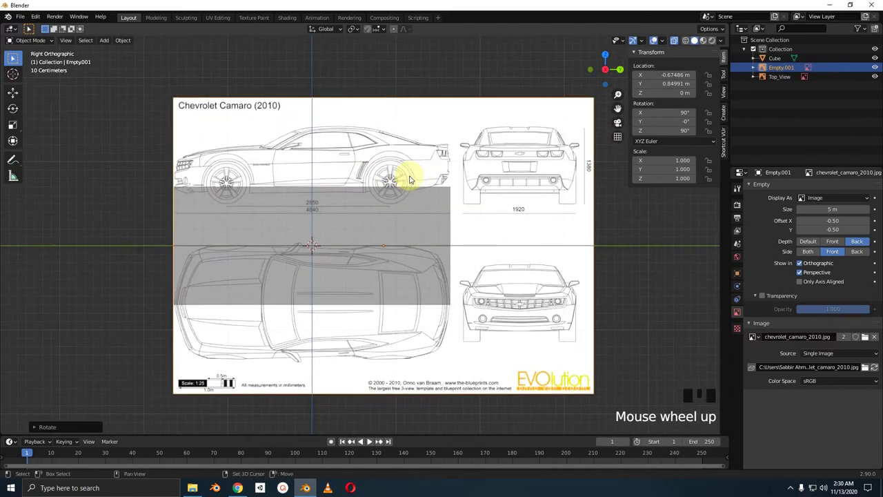
middle_click(458, 202)
key("g")
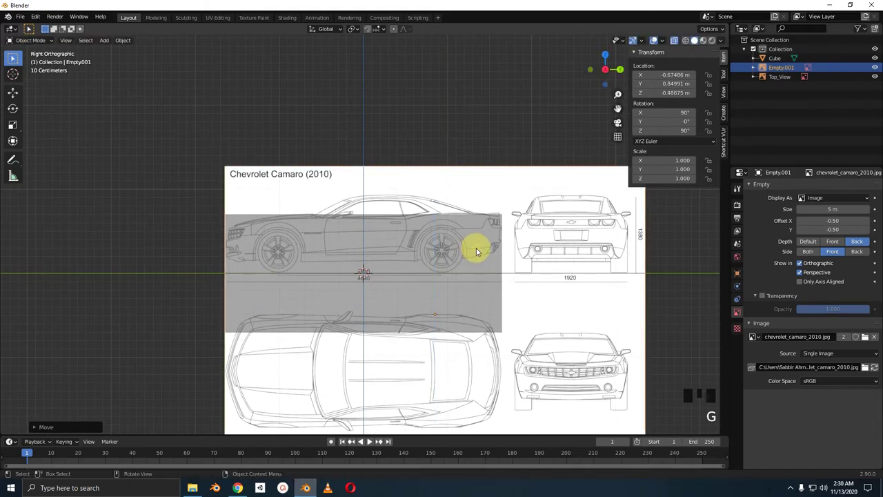
scroll("up", 3)
middle_click(482, 236)
scroll("down", 3)
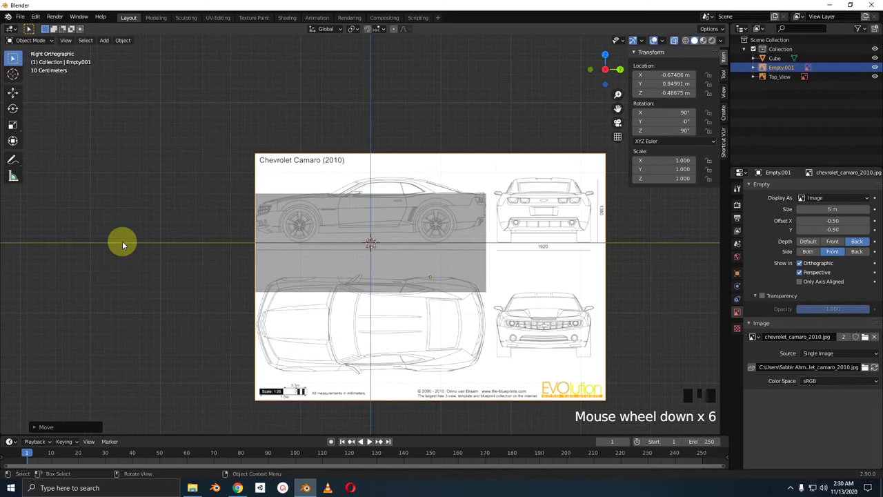
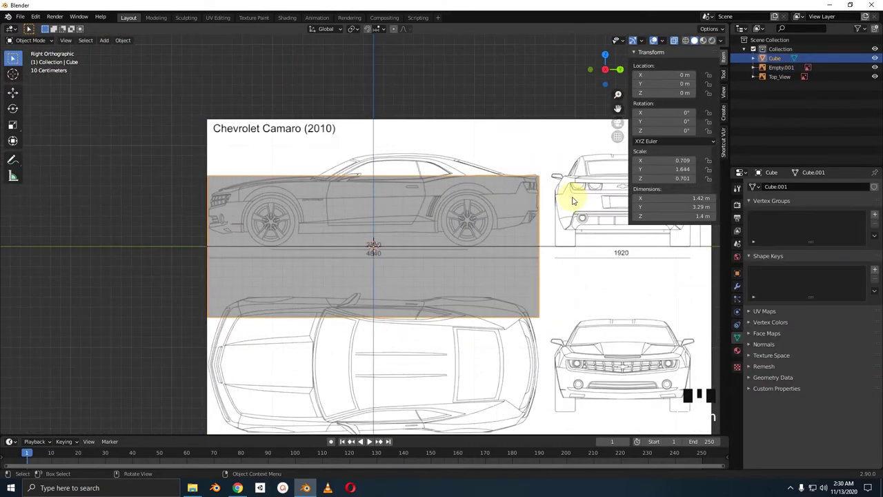
scroll("down", 3)
scroll("up", 3)
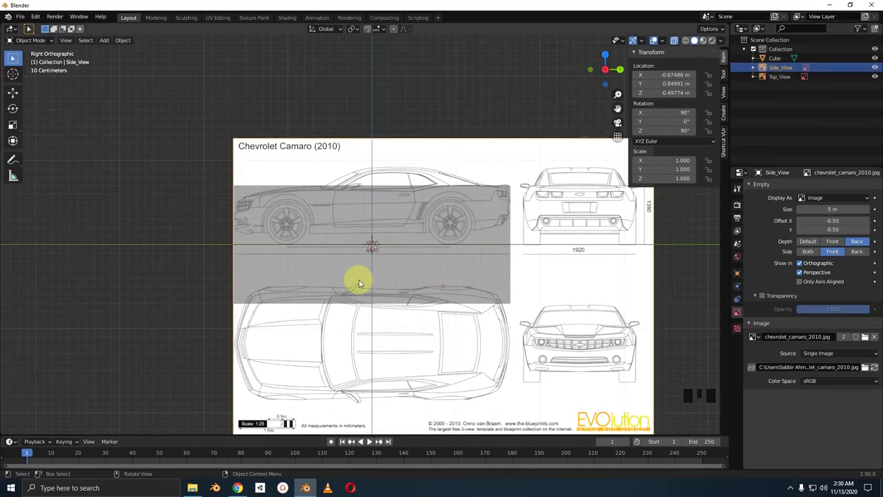
- Duplicate Side_View and turn the copy 90° around Z to face the front
key("shift+d")
scroll("down", 3)
scroll("up", 3)
scroll("down", 3)
left_click_drag(511, 213, 568, 263)
key("ctrl+z")
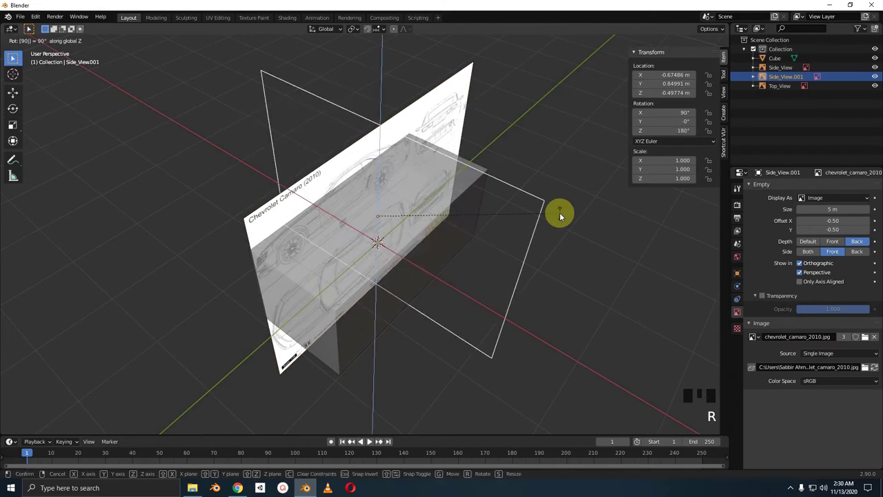
left_click_drag(433, 254, 525, 253)
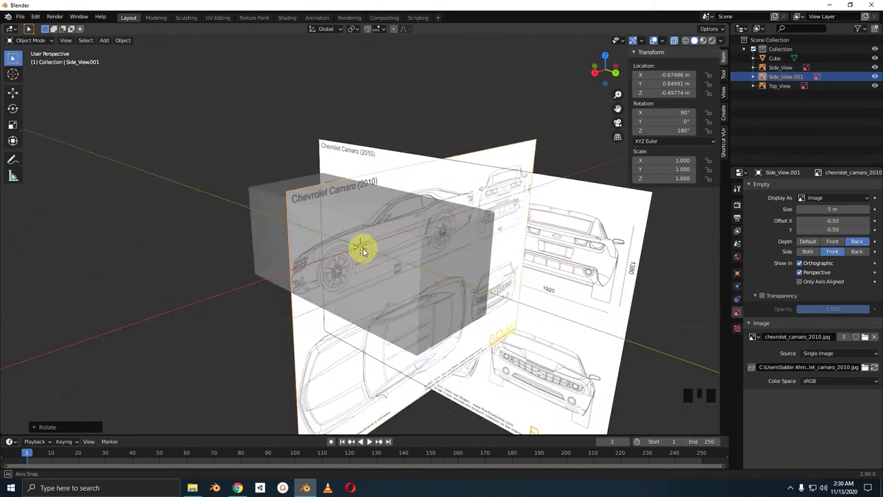
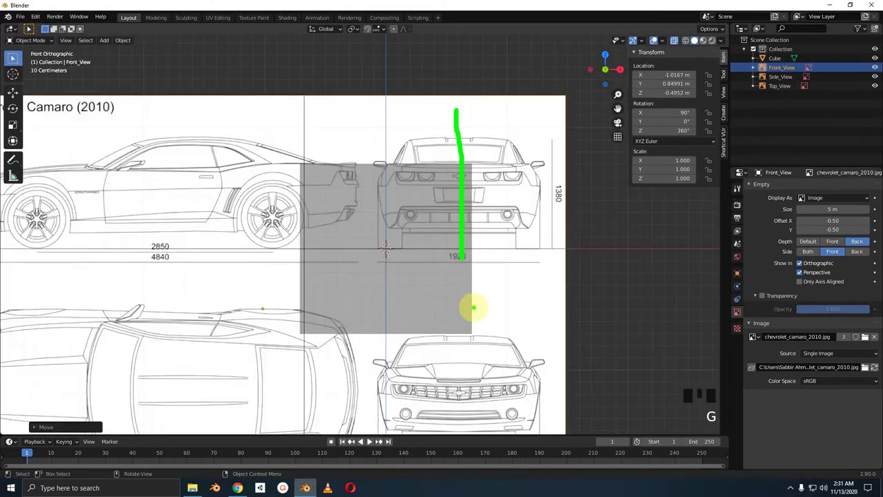
scroll("down", 3)
- Move the front image along one axis and up so the front view centres on the origin
key("g")
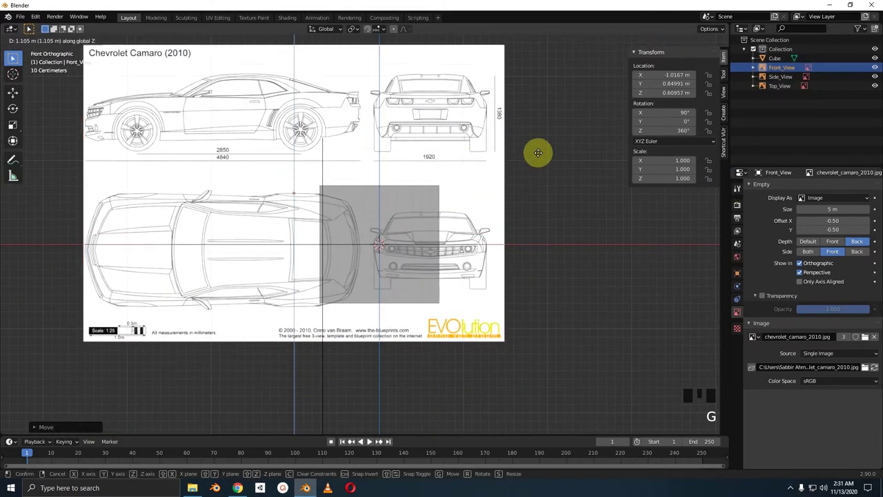
scroll("up", 3)
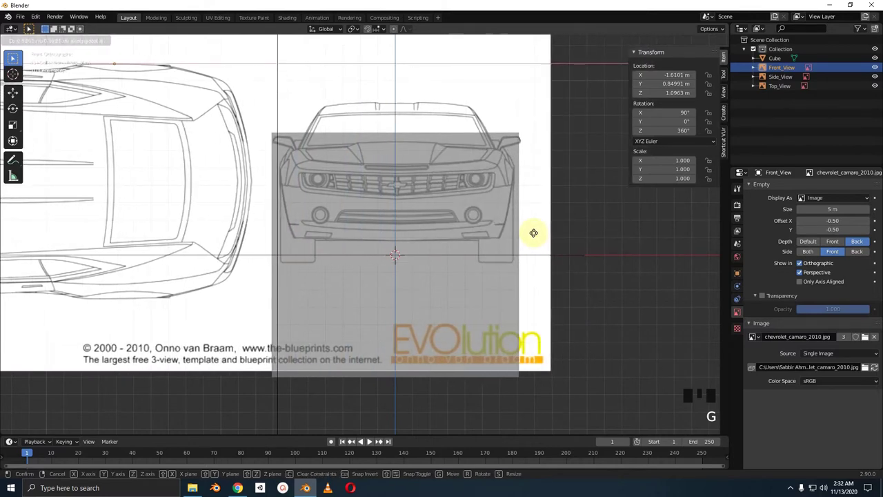
scroll("up", 3)
middle_click(540, 219)
scroll("up", 3)
middle_click(546, 237)
middle_click(537, 232)
middle_click(523, 219)
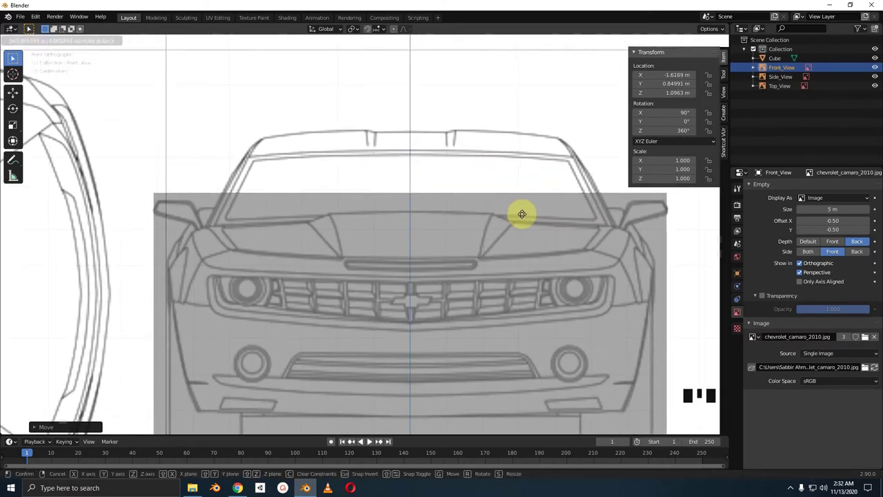
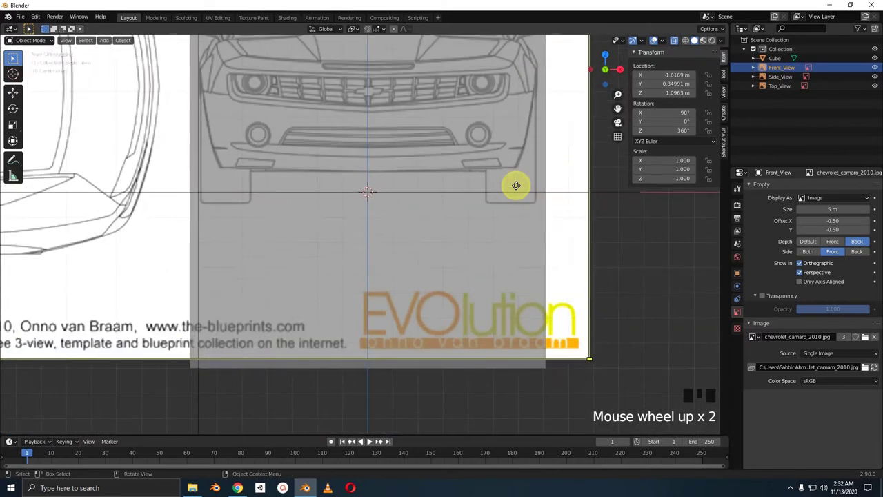
key("g")
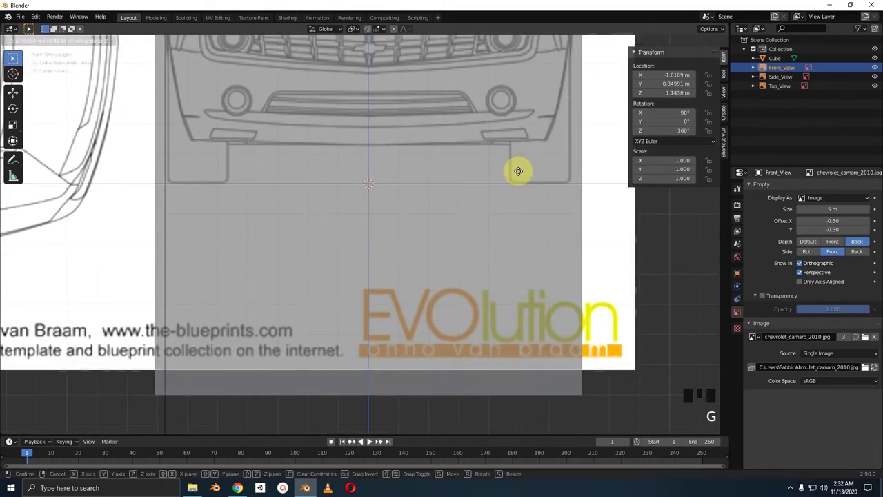
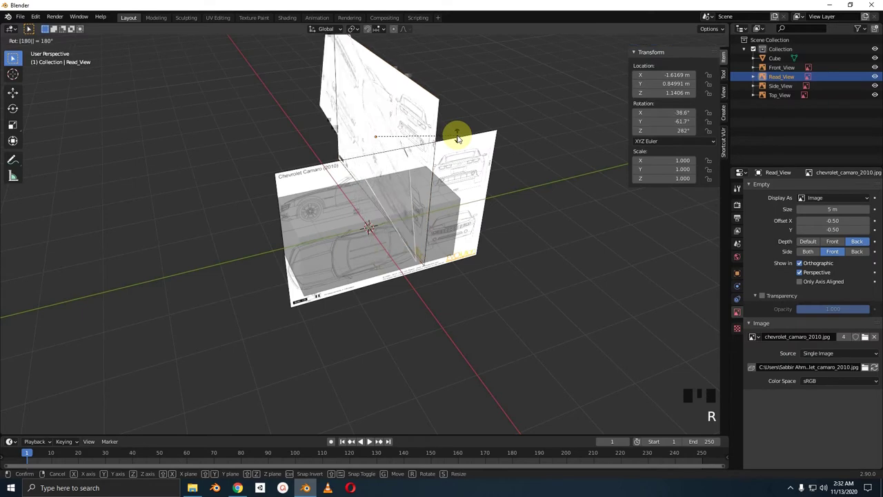
- View the images face-on and move Read_View along one axis toward the centre
middle_click(498, 144)
key("w")
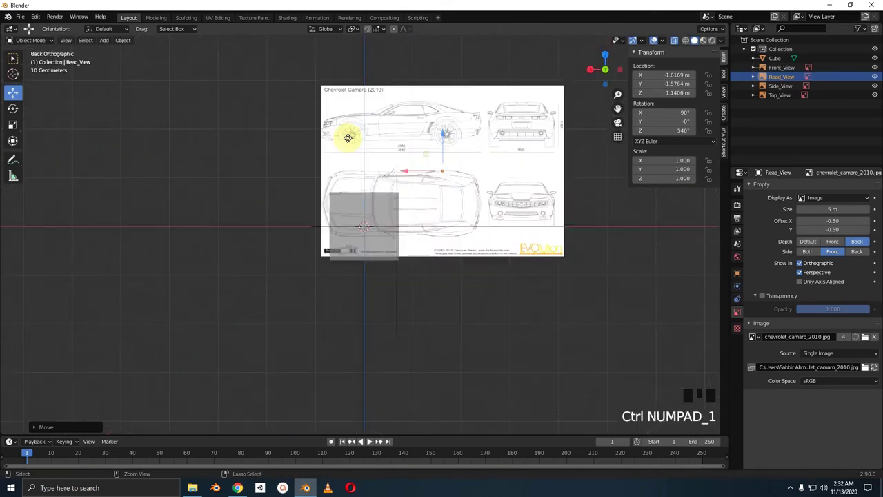
scroll("up", 3)
key("g")
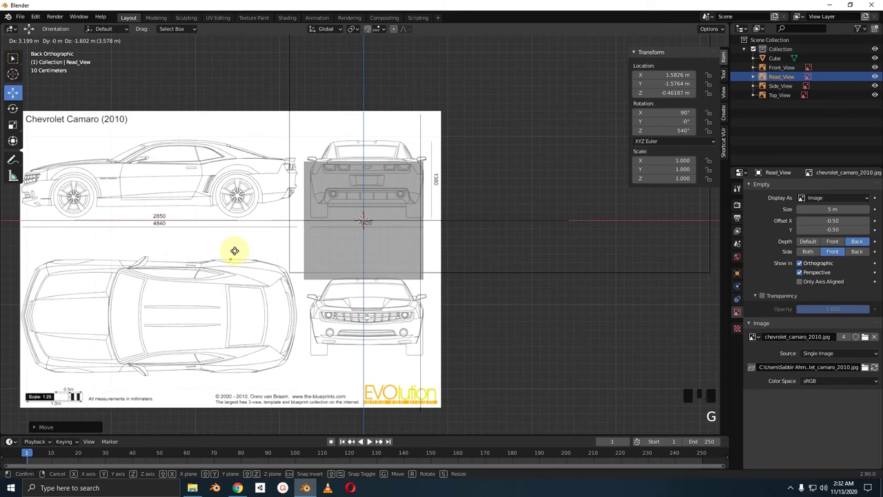
scroll("up", 3)
middle_click(411, 190)
scroll("up", 3)
middle_click(424, 237)
scroll("up", 3)
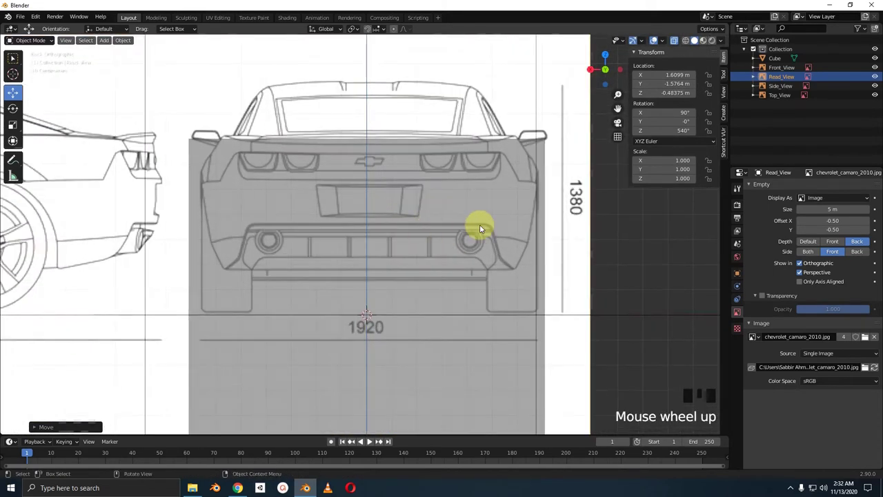
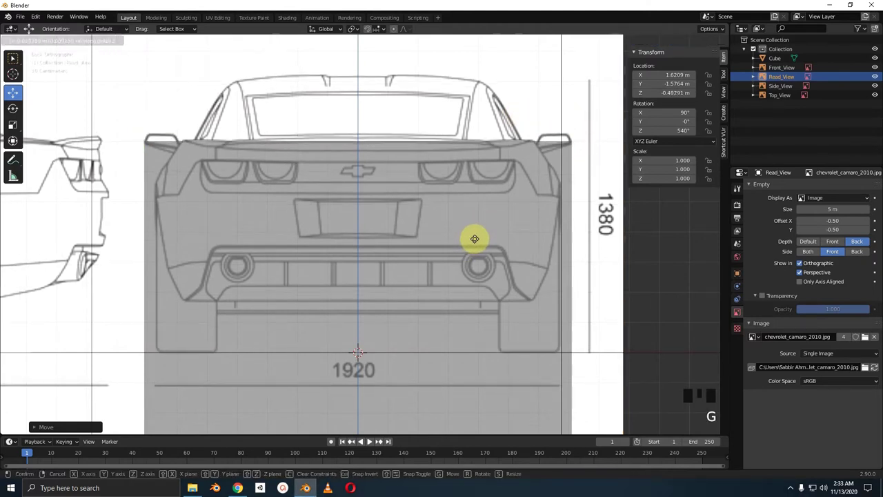
- Lower Read_View so the rear drawing sits on the ground line, checking in front orthographic view
scroll("up", 3)
scroll("down", 3)
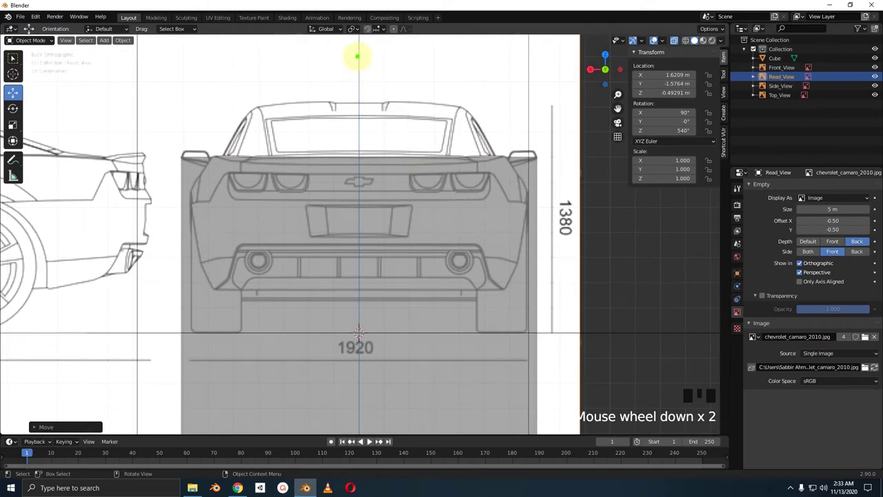
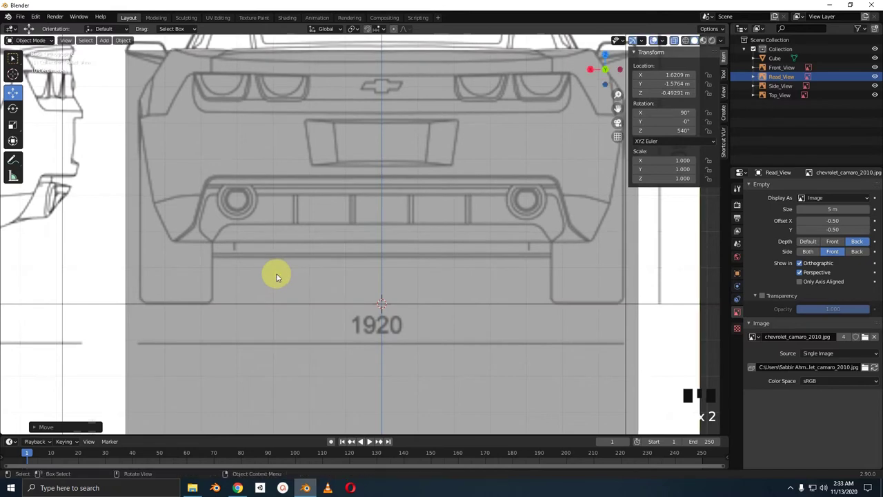
scroll("down", 3)
middle_click(359, 254)
middle_click(409, 283)
key("KP_1")
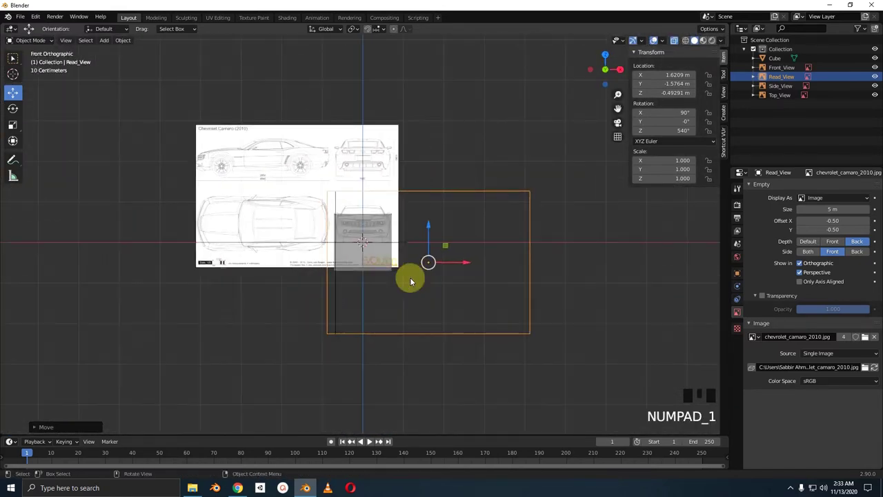
scroll("up", 3)
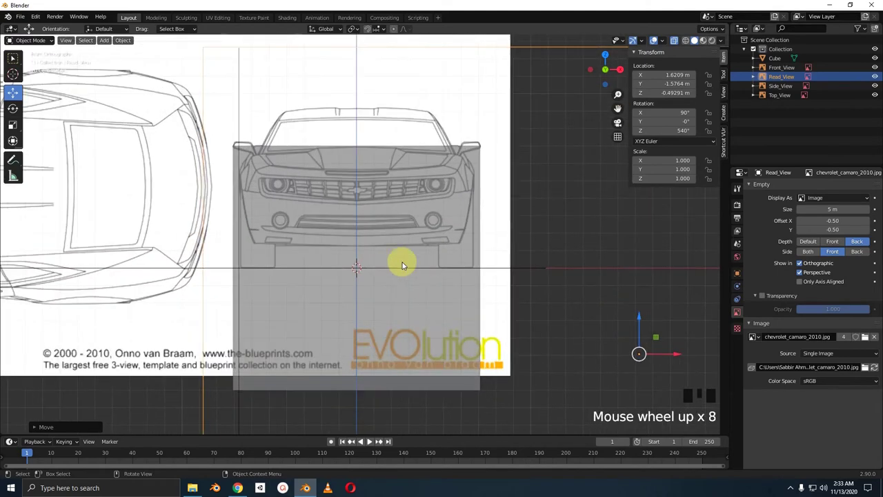
scroll("down", 3)
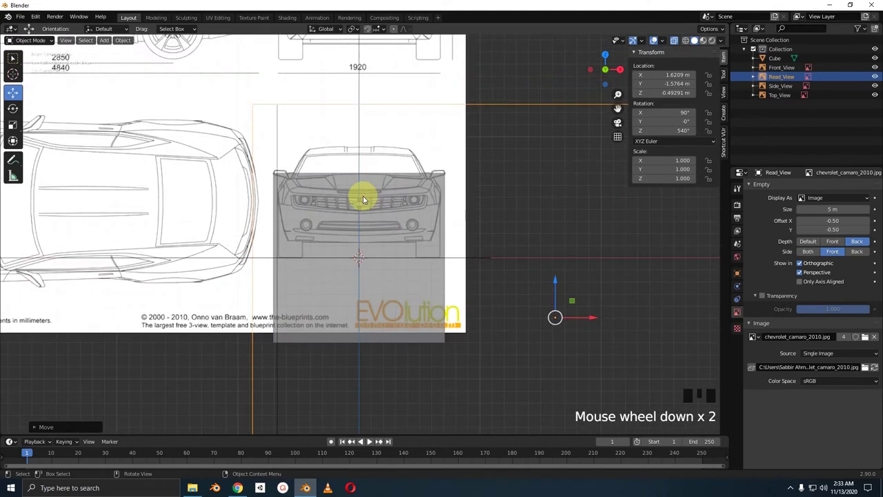
key("KP_3")
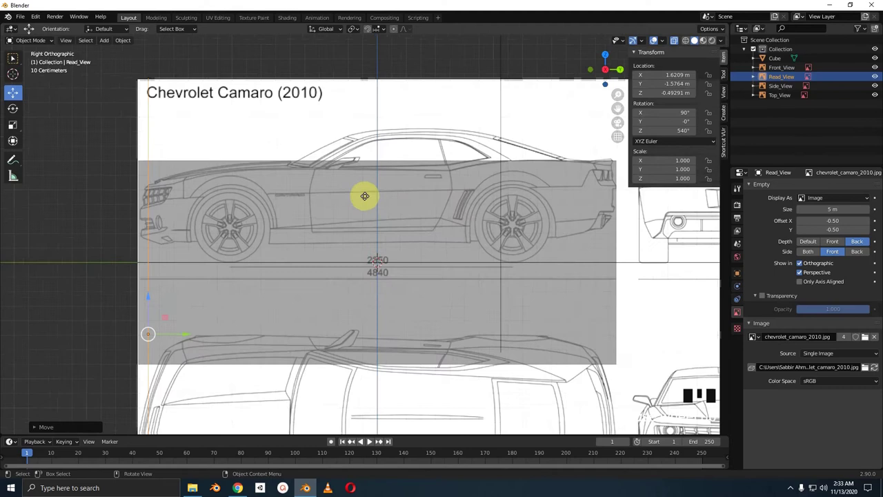
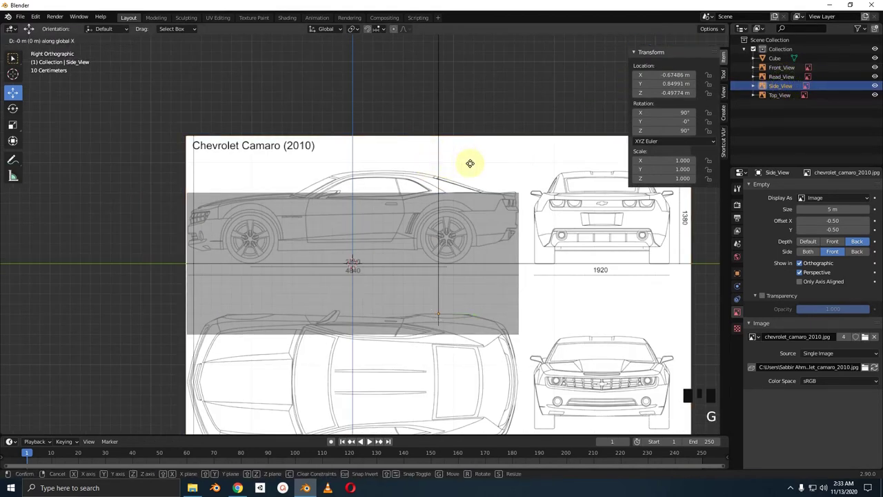
key("g")
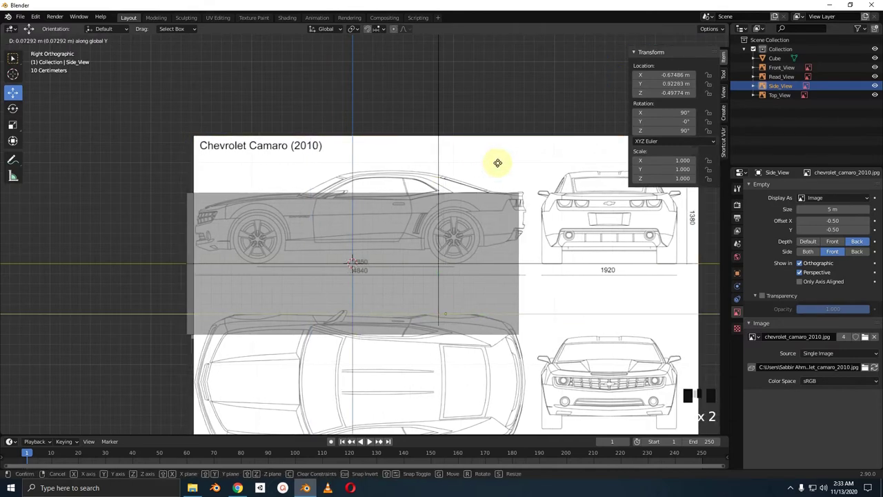
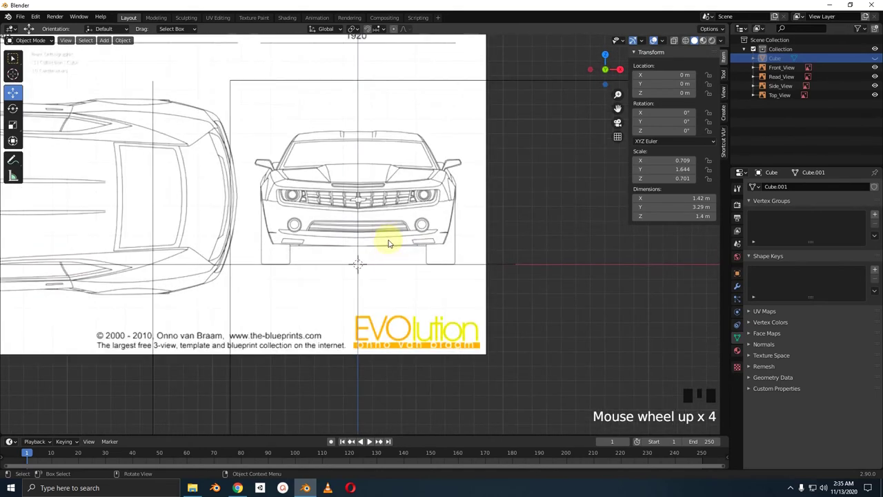
key("KP_3")
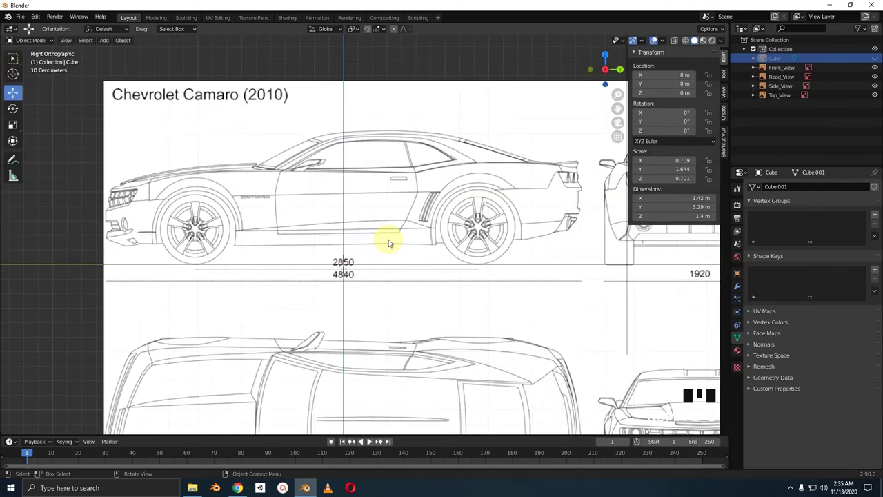
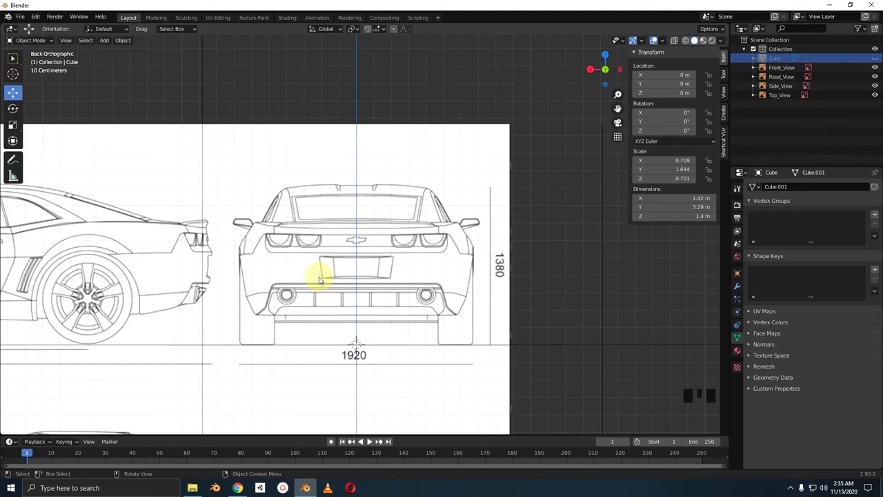
scroll("down", 3)
scroll("up", 3)
- Orbit around and above the blueprint planes to inspect them before deletion
left_click_drag(413, 247, 283, 246)
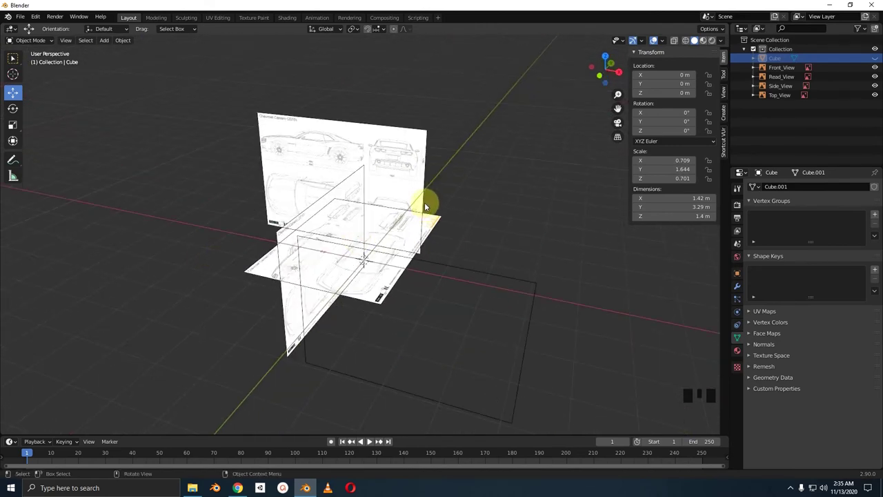
left_click_drag(434, 205, 445, 218)
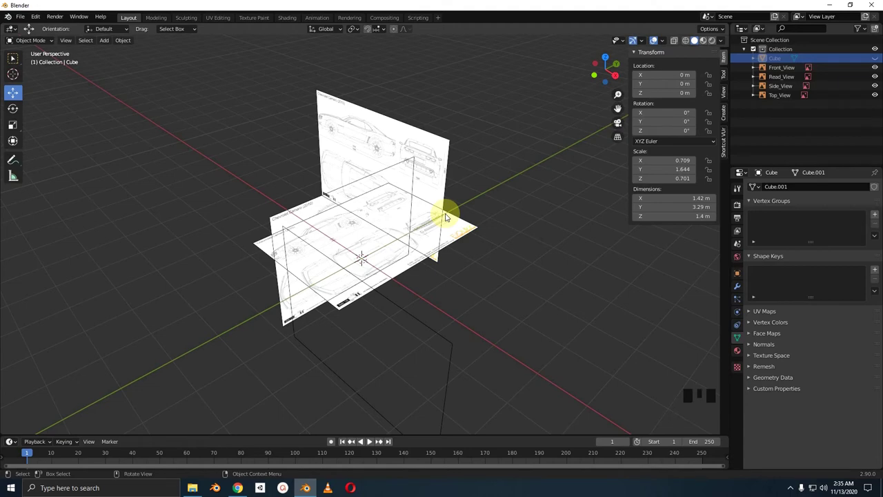
scroll("up", 3)
middle_click(450, 221)
scroll("up", 3)
left_click_drag(456, 260, 324, 257)
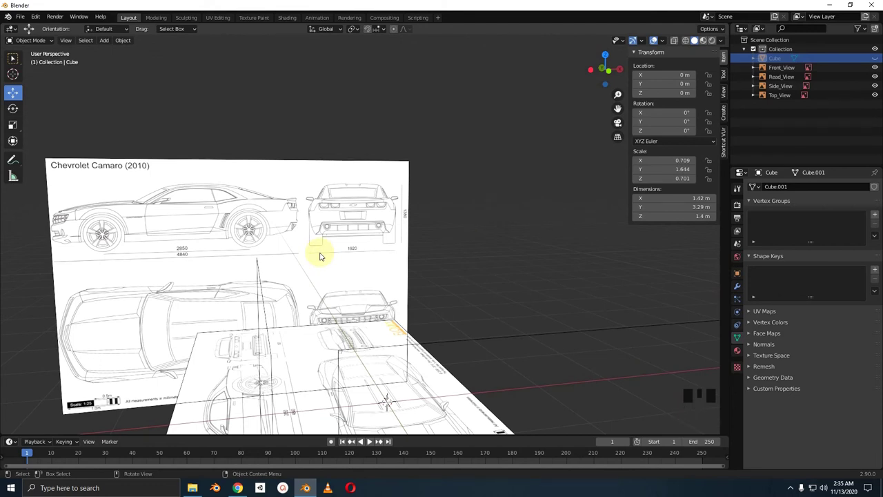
scroll("down", 3)
middle_click(428, 219)
- Delete the old cube and frame the view on the empty origin for the top reference image
key("a")
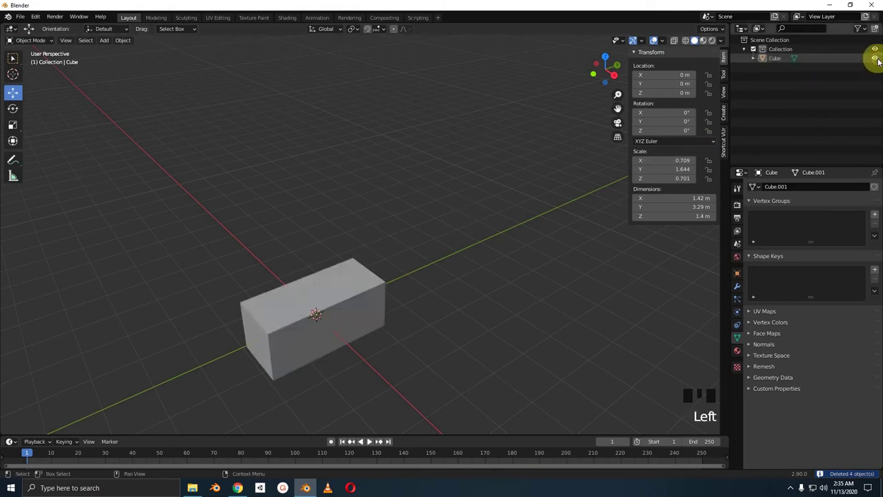
middle_click(387, 278)
scroll("up", 3)
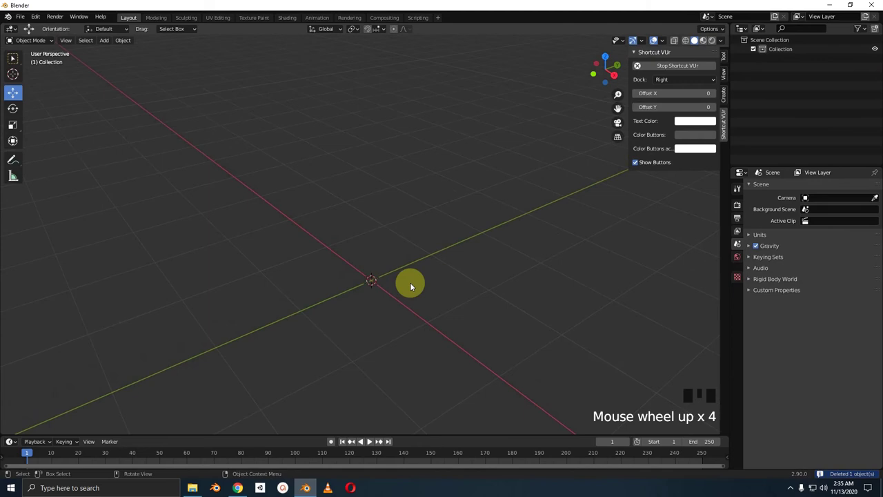
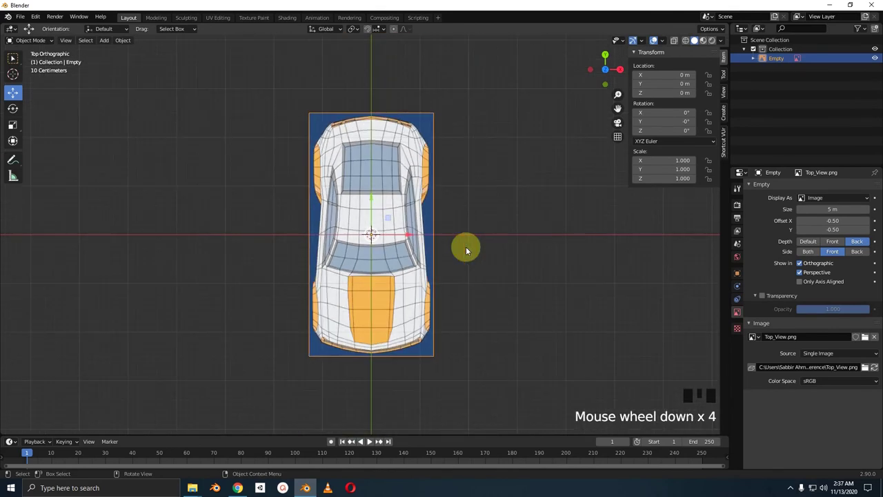
- Orbit around the Top_View image and switch to a straight side view
left_click_drag(442, 250, 425, 236)
key("KP_3")
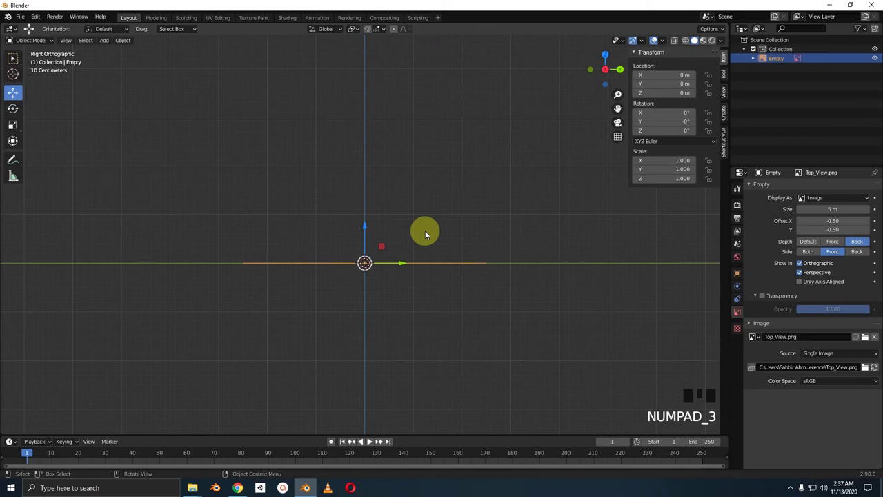
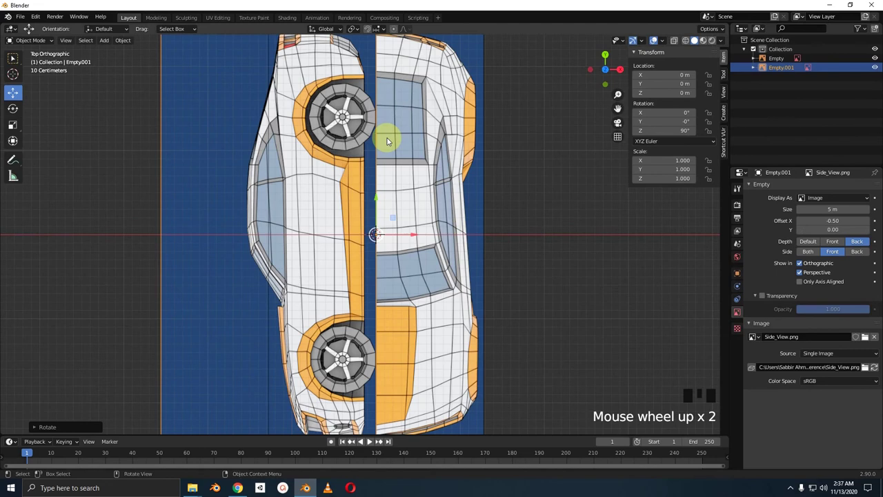
- View the upright side image beside the top view from the front and orbit to check both
scroll("down", 3)
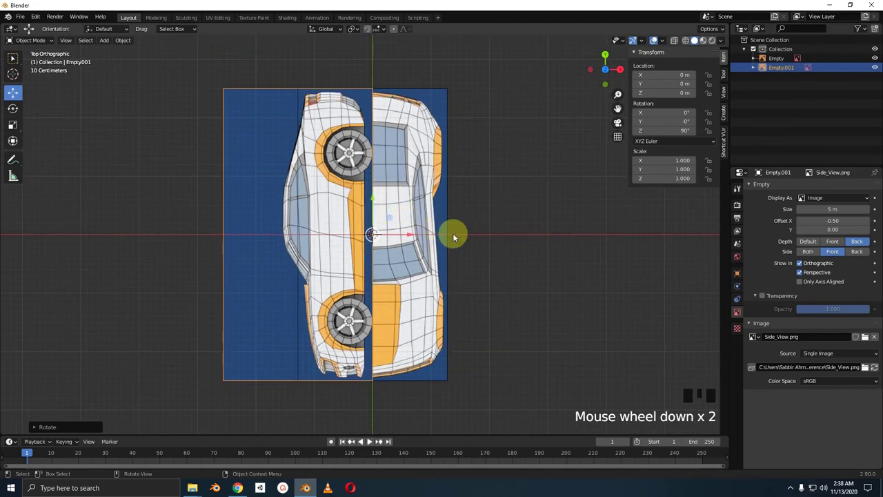
key("KP_1")
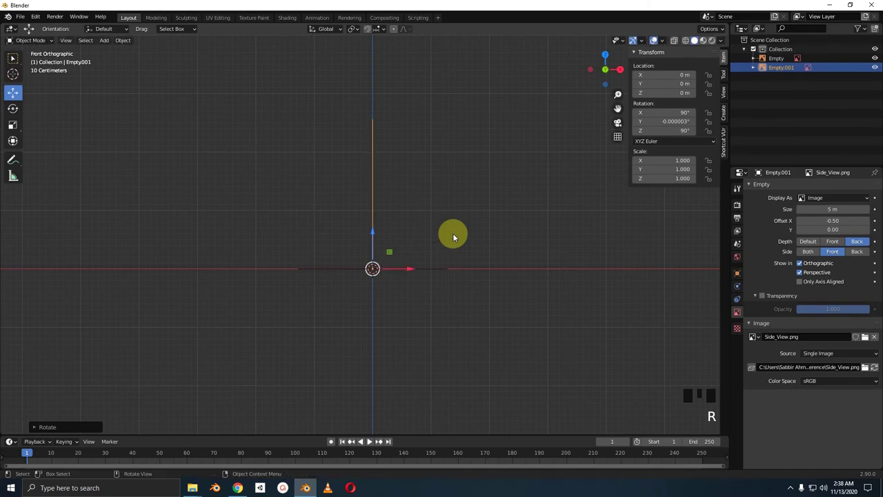
left_click_drag(406, 290, 389, 289)
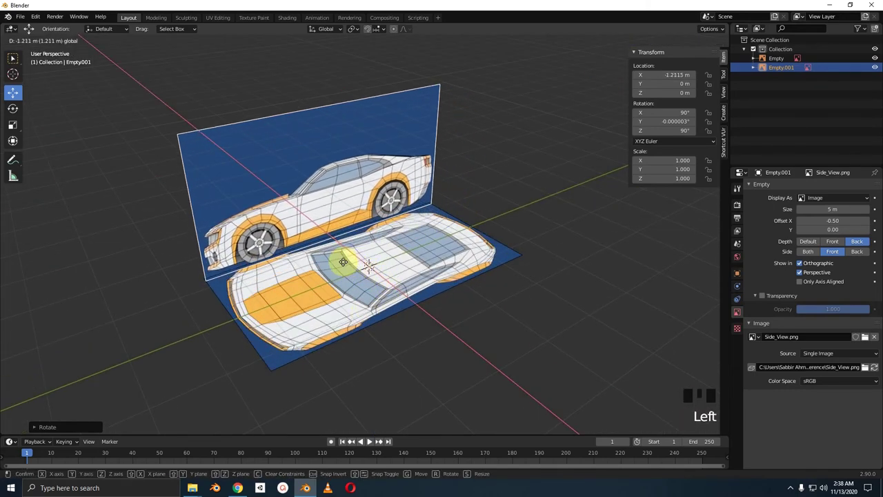
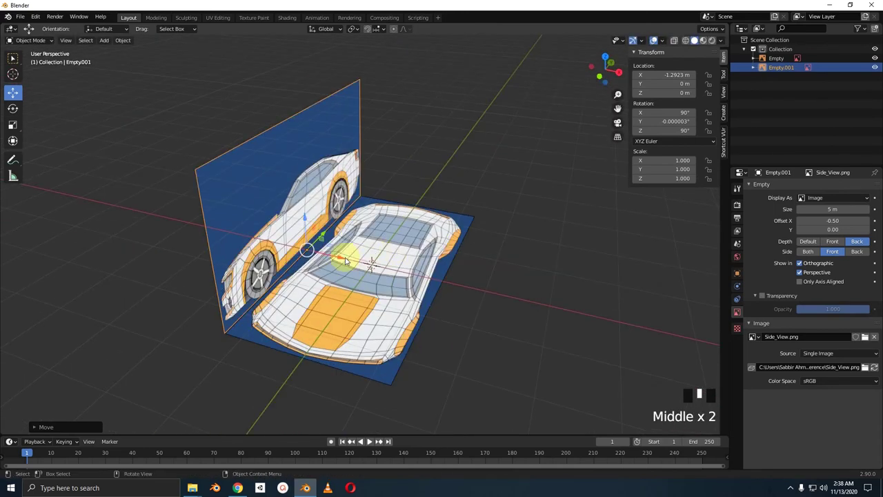
left_click_drag(346, 261, 431, 233)
middle_click(430, 233)
- Clear the front image's rotation, then clear the new Rear_View image's rotation to stand it upright
key("alt+r")
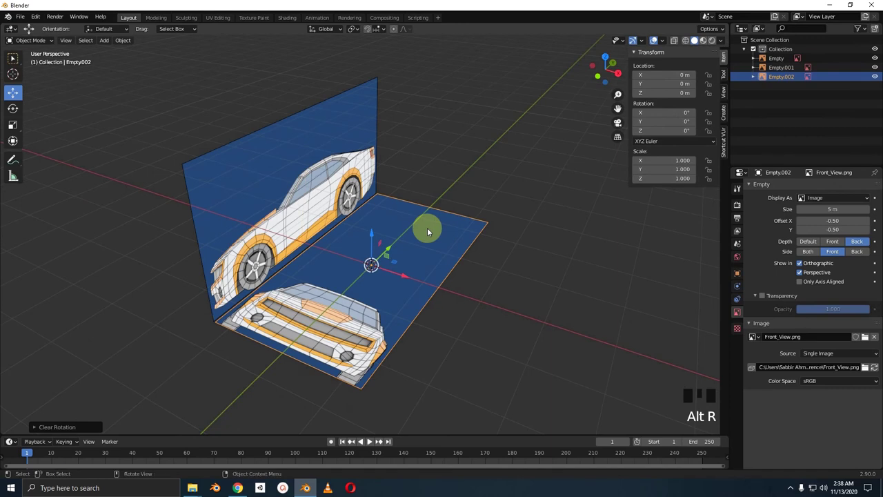
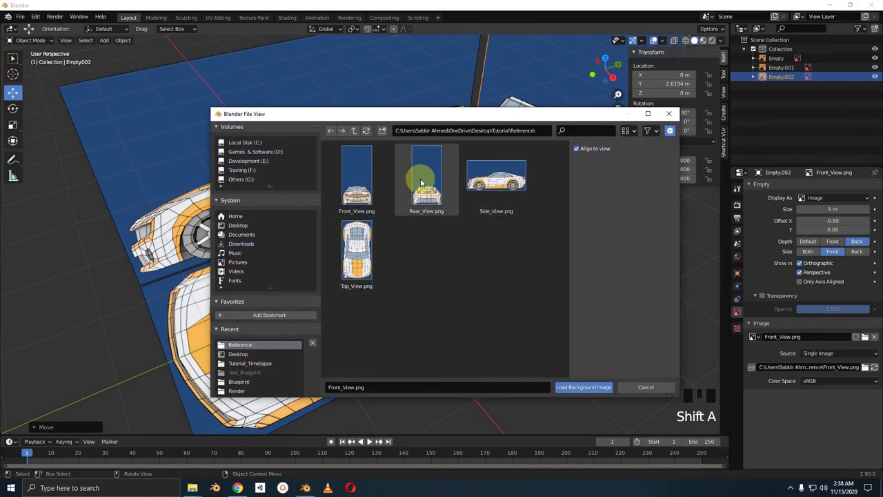
scroll("down", 3)
key("alt+r")
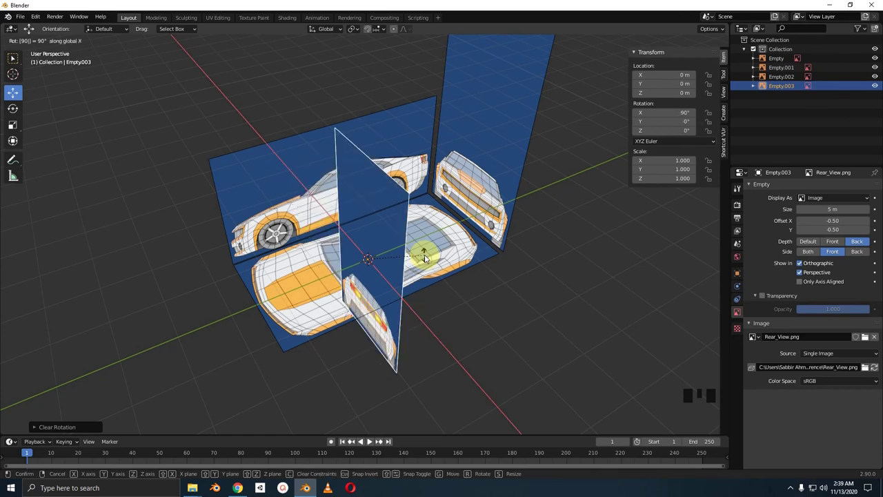
- Turn the rear image 180° about Z and move it to Y −2.5027 m behind the car
left_click_drag(466, 255, 444, 248)
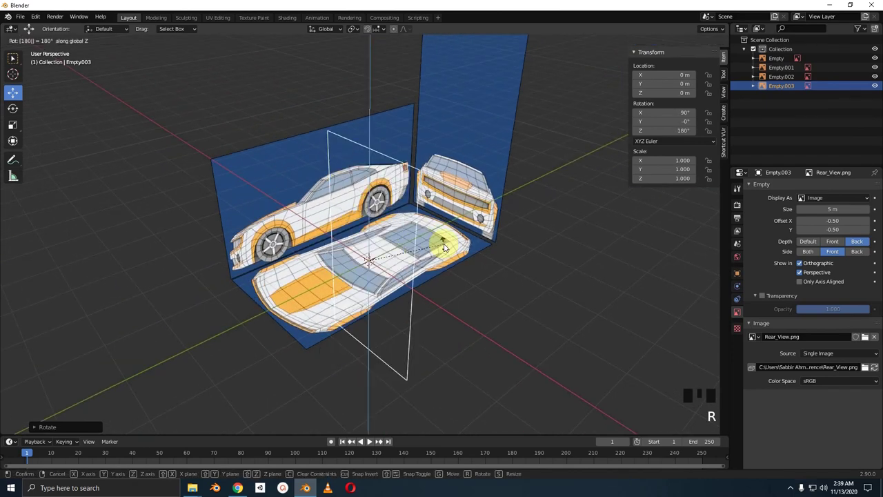
left_click_drag(446, 249, 396, 280)
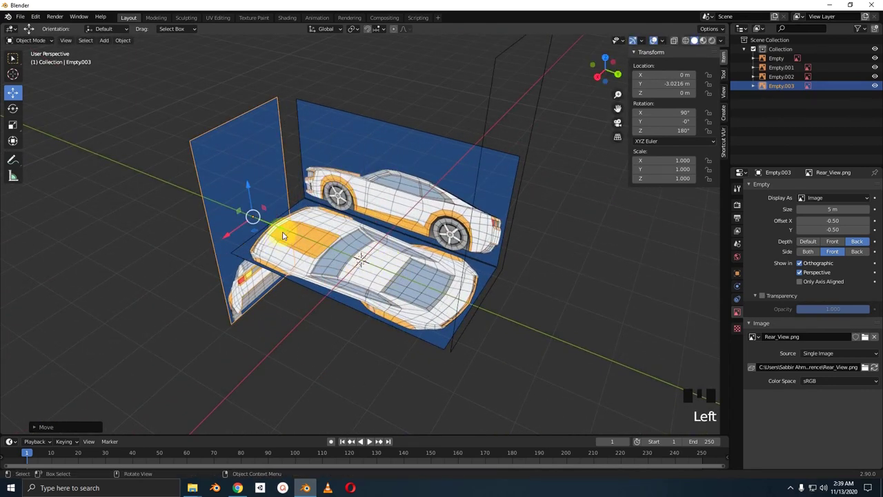
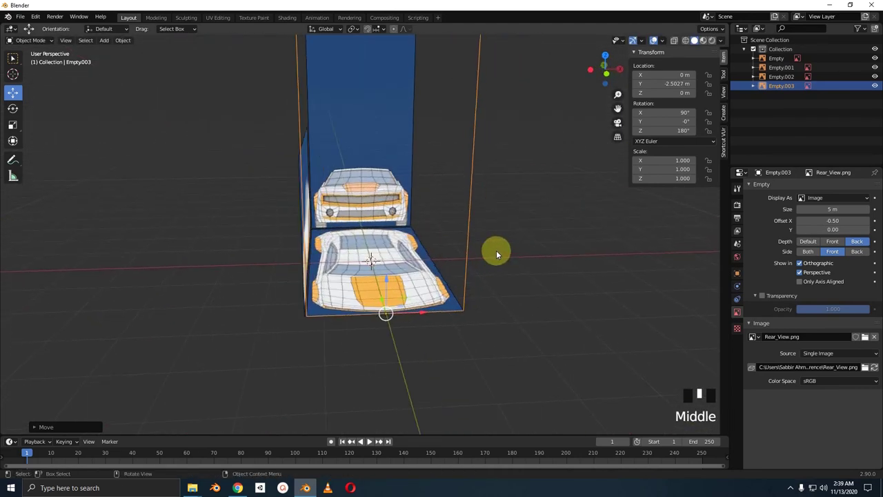
key("KP_1")
scroll("up", 3)
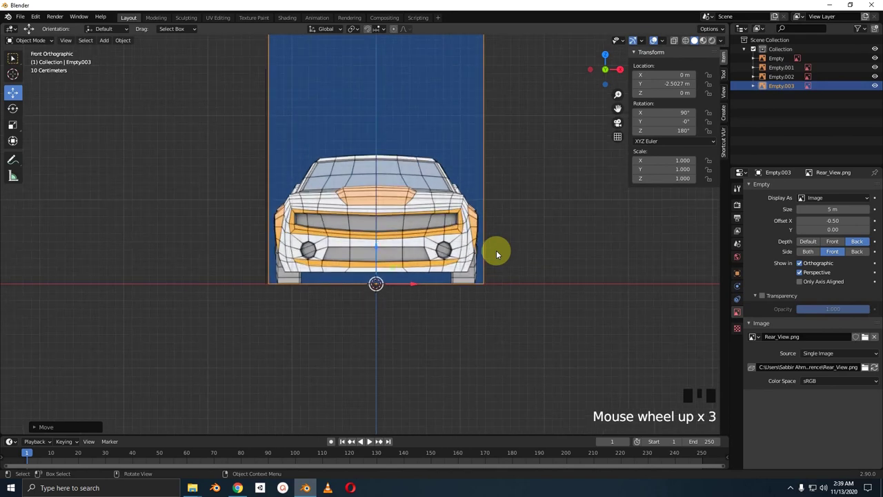
key("KP_1")
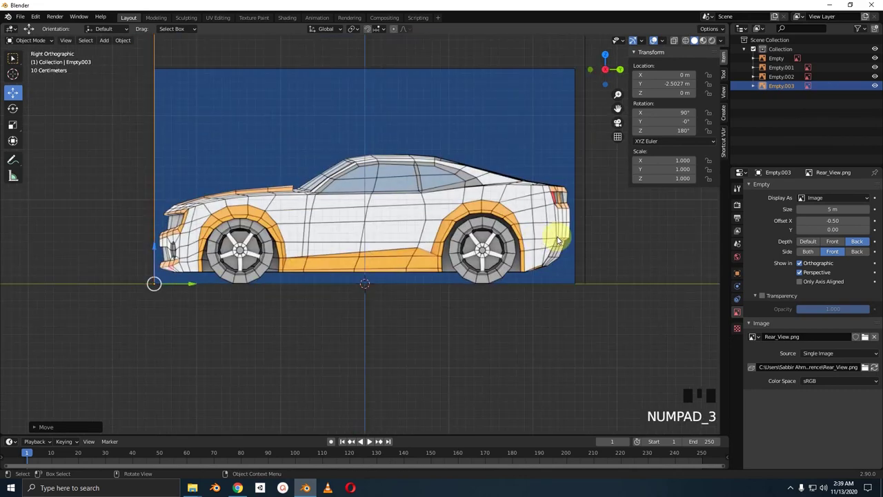
scroll("down", 3)
scroll("up", 3)
left_click_drag(509, 257, 460, 233)
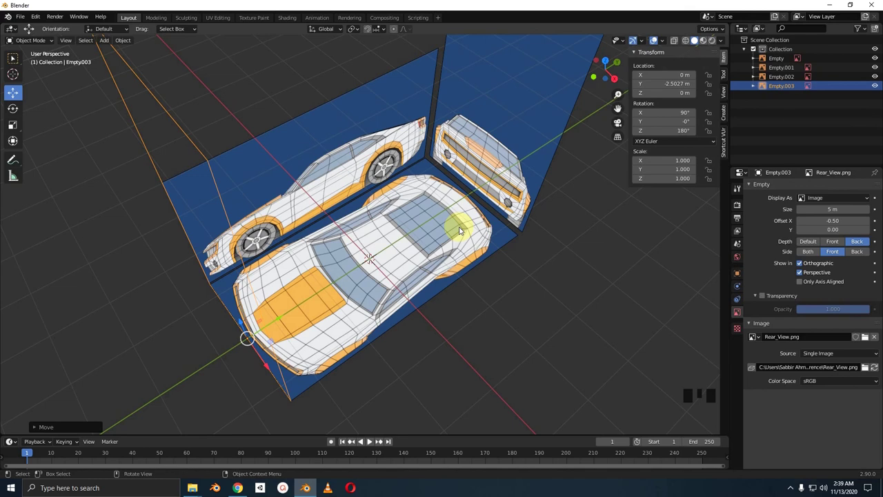
left_click_drag(423, 232, 393, 240)
scroll("up", 3)
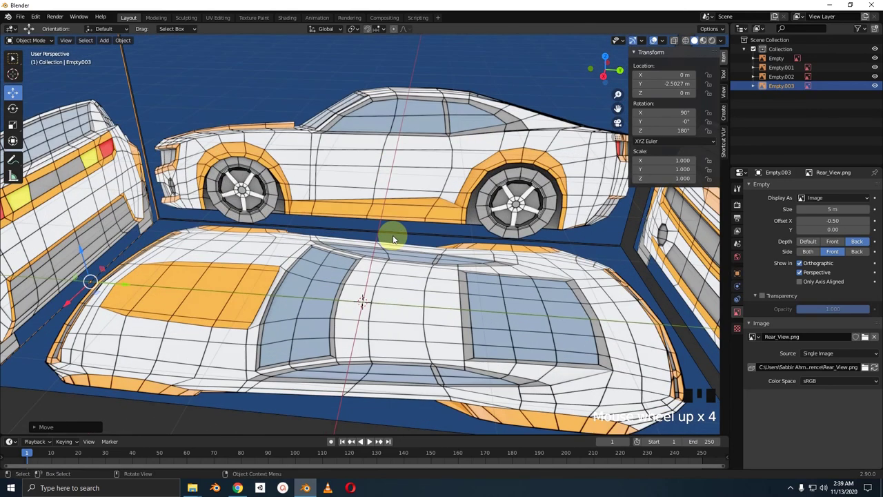
key("KP_1")
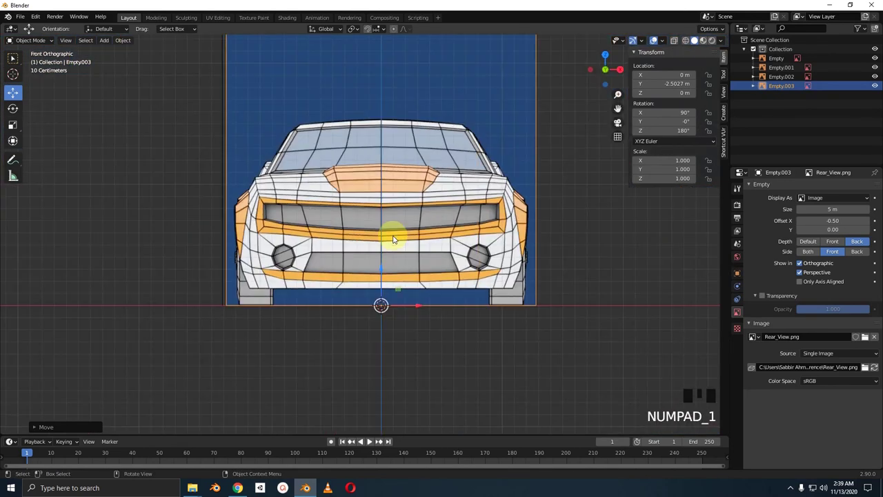